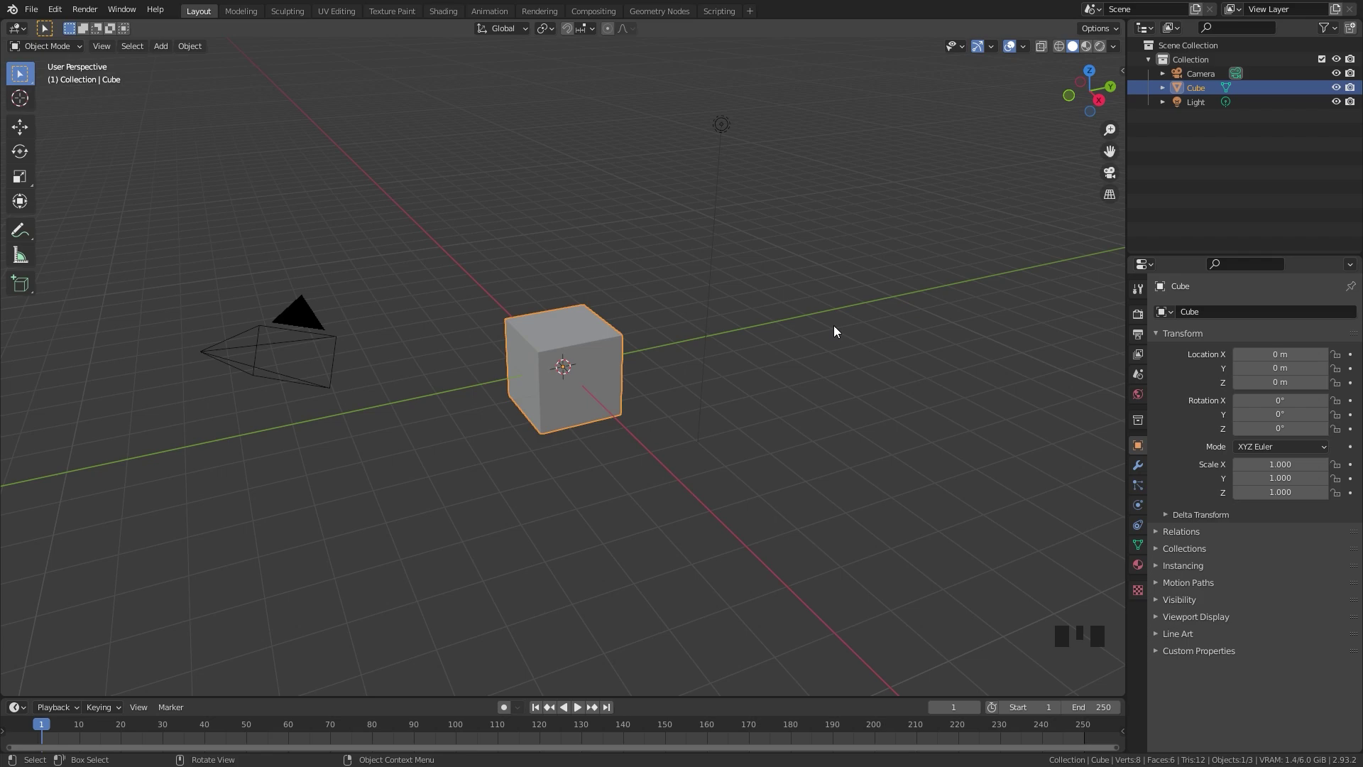
Replace the default cube with a UV sphere at the origin scaled down to about 0.6
key("x")
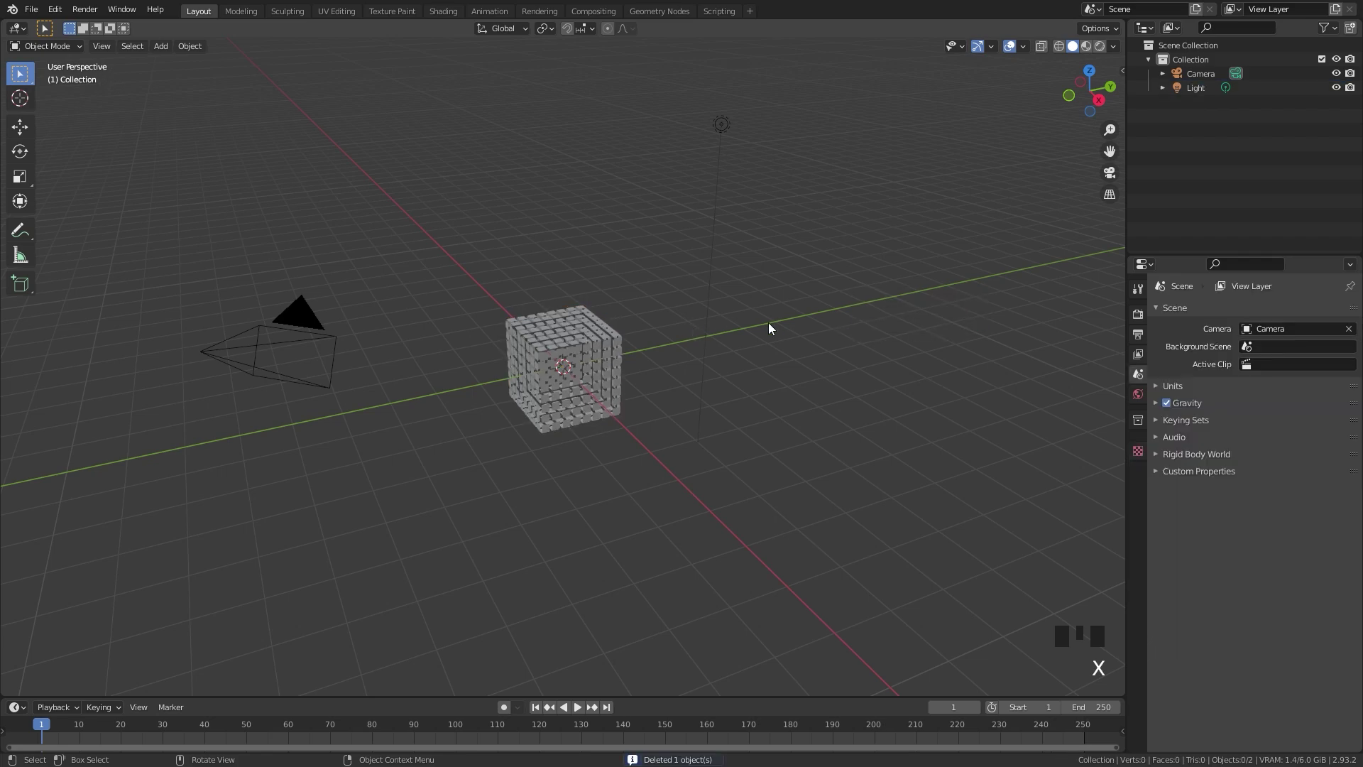
key("shift+a")
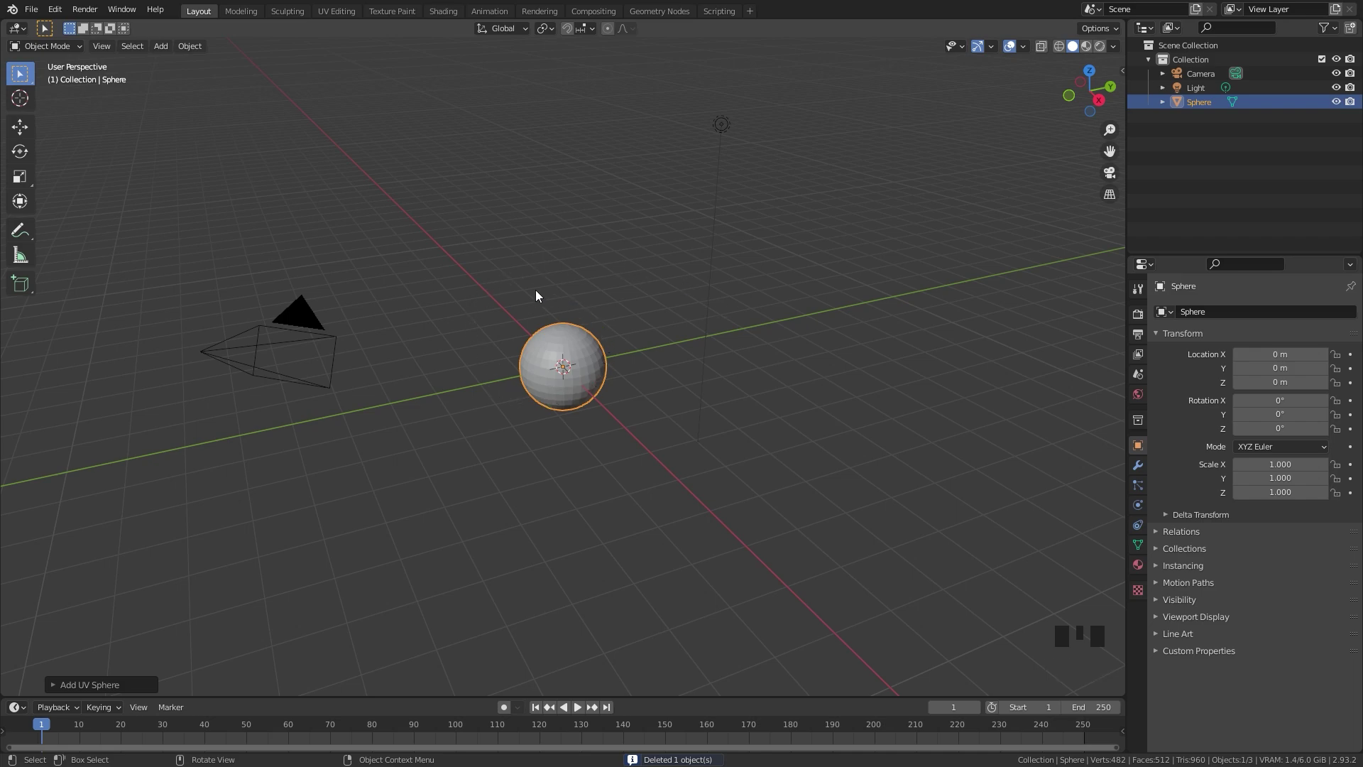
key("s")
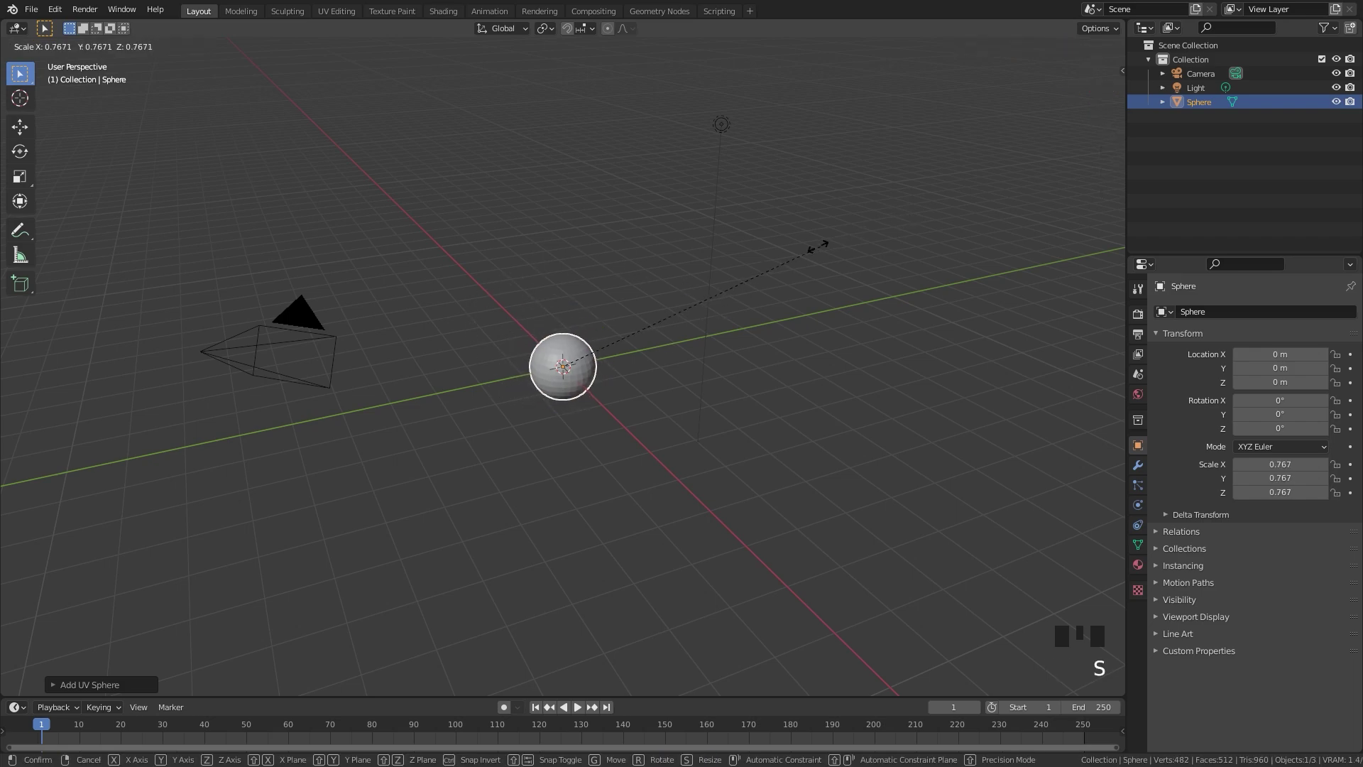
left_click_drag(463, 196, 578, 192)
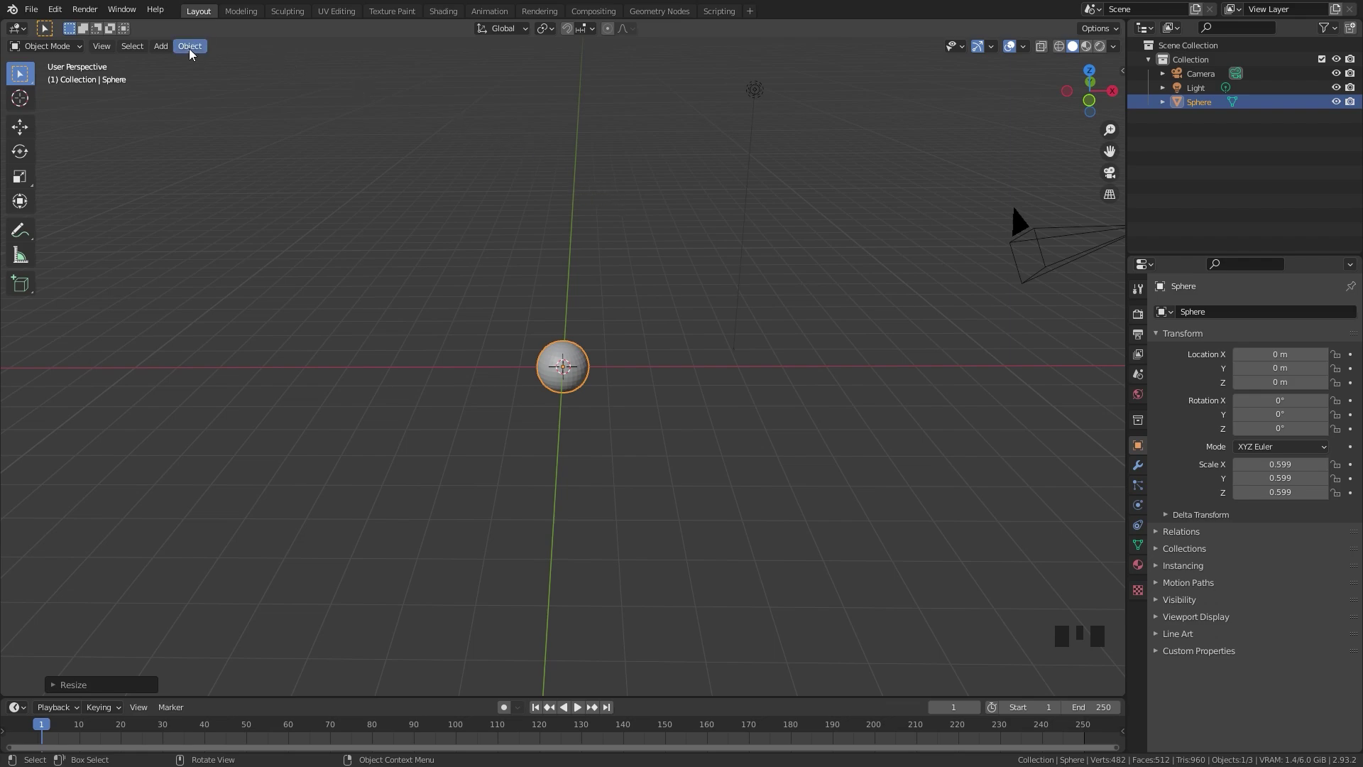
Apply Quick Smoke to the sphere, then enlarge the Smoke Domain to about 2.27 by 3.68 and raise it to about 2.86 m
left_click_drag(193, 53, 582, 382)
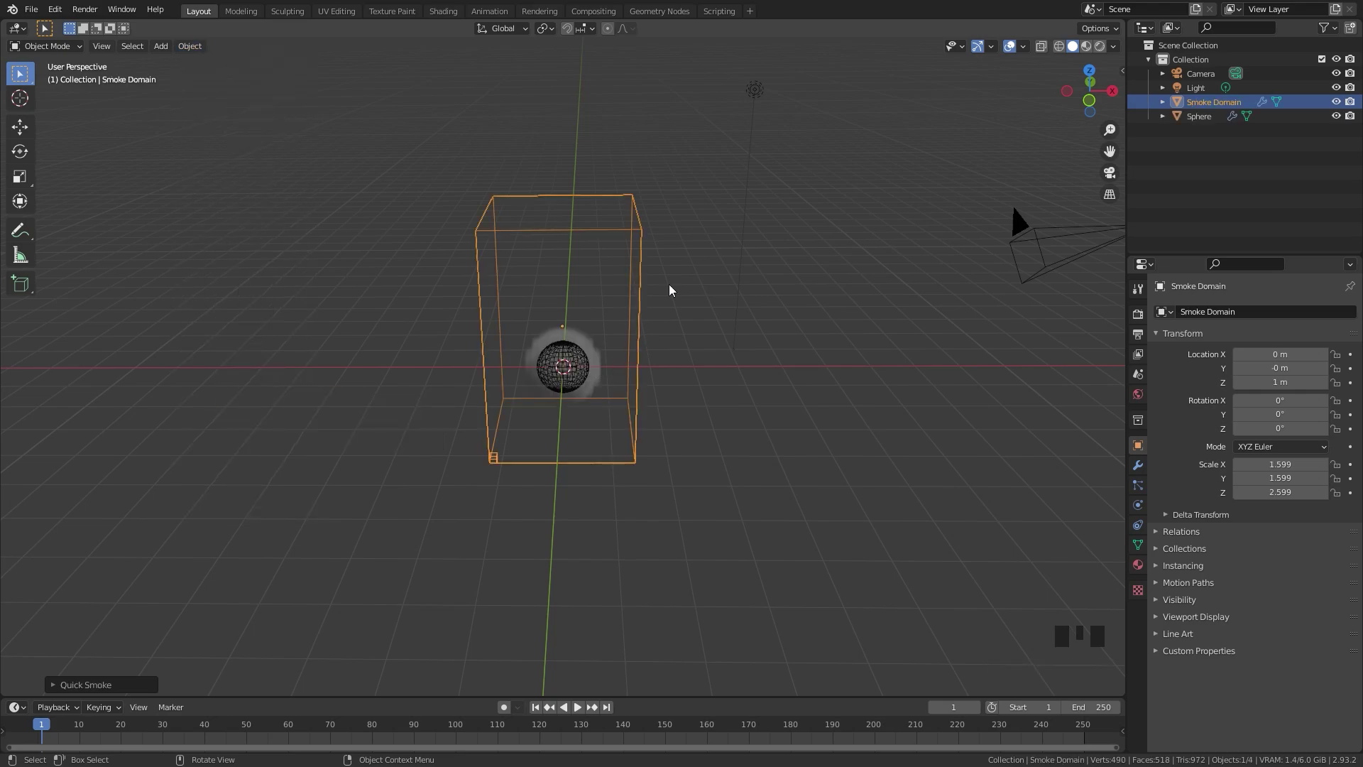
left_click_drag(623, 282, 627, 252)
scroll("up", 3)
key("s")
scroll("down", 3)
key("g")
scroll("down", 3)
key("s")
scroll("up", 3)
middle_click(641, 307)
key("g")
middle_click(618, 290)
key("shift+a")
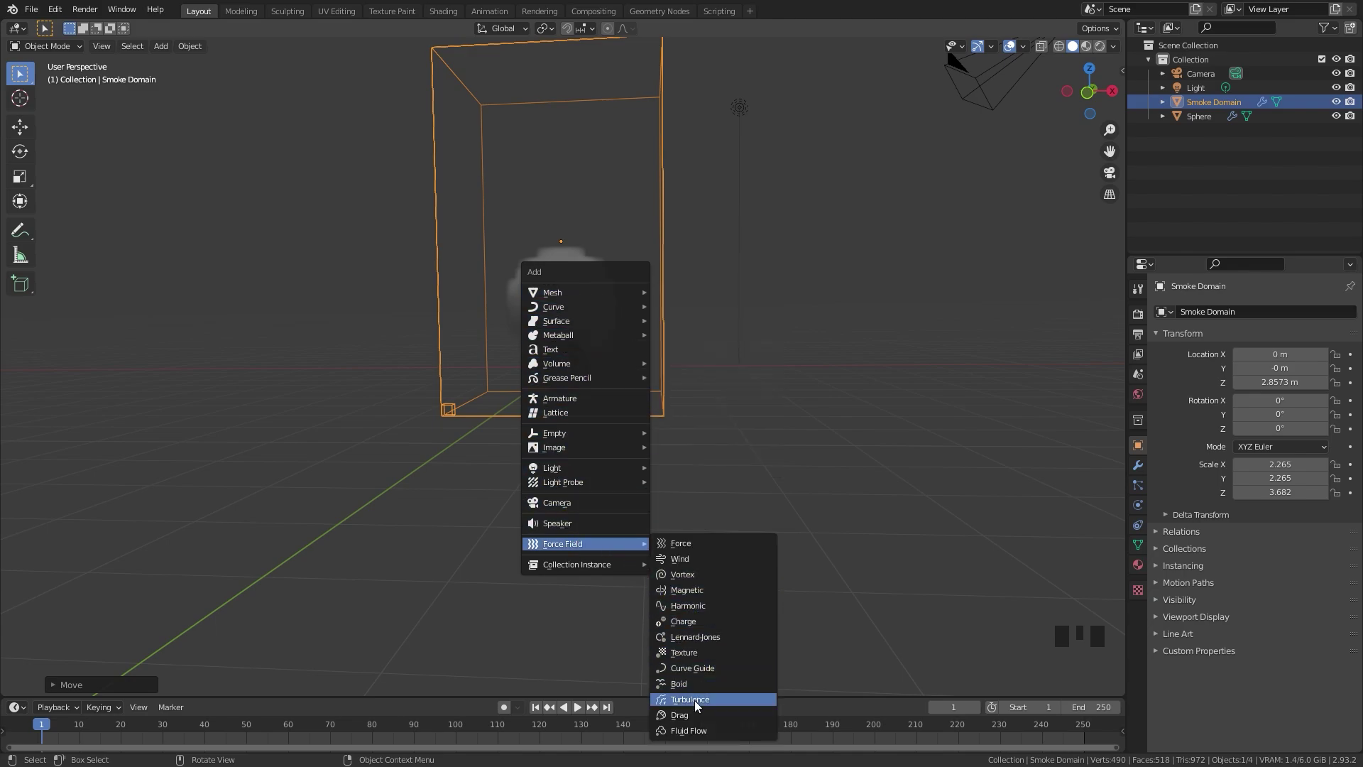
Place a Turbulence force field at about 2.44 m height inside the smoke domain
key("g")
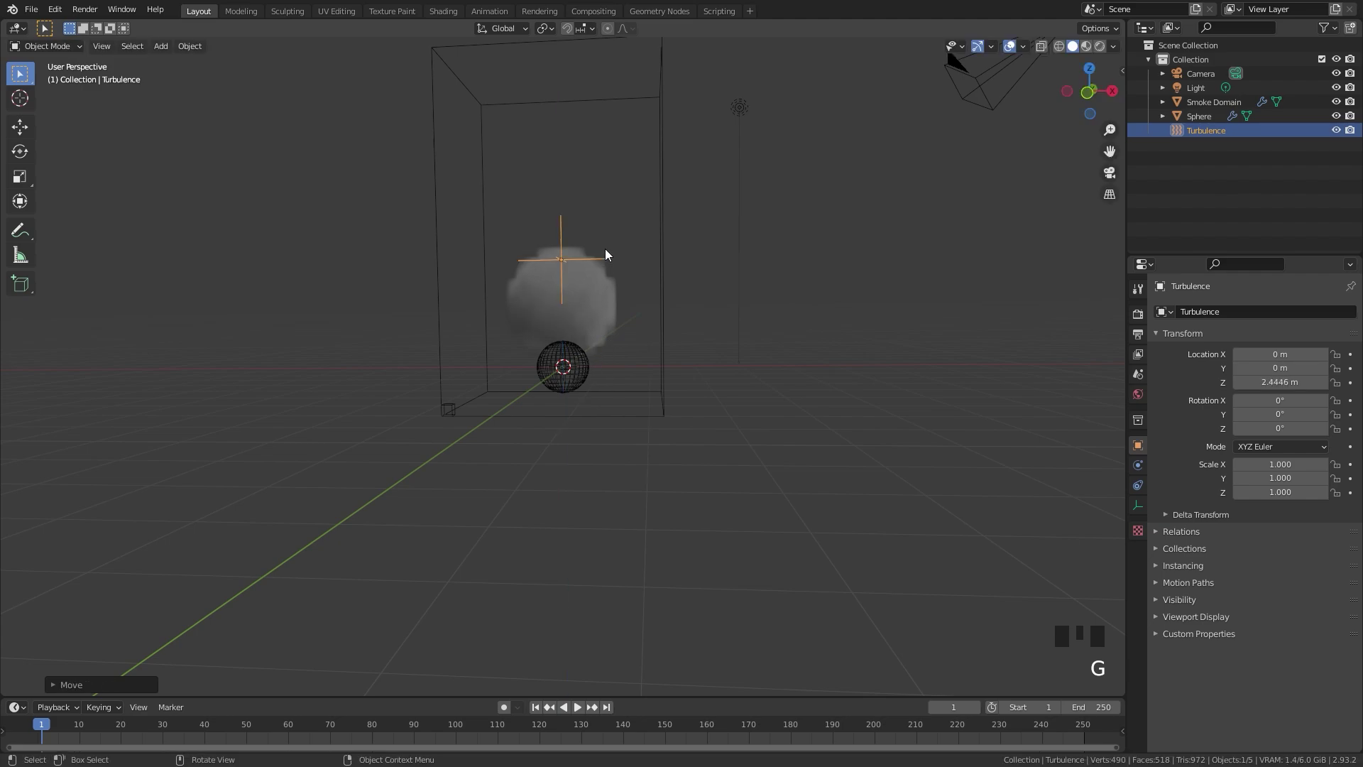
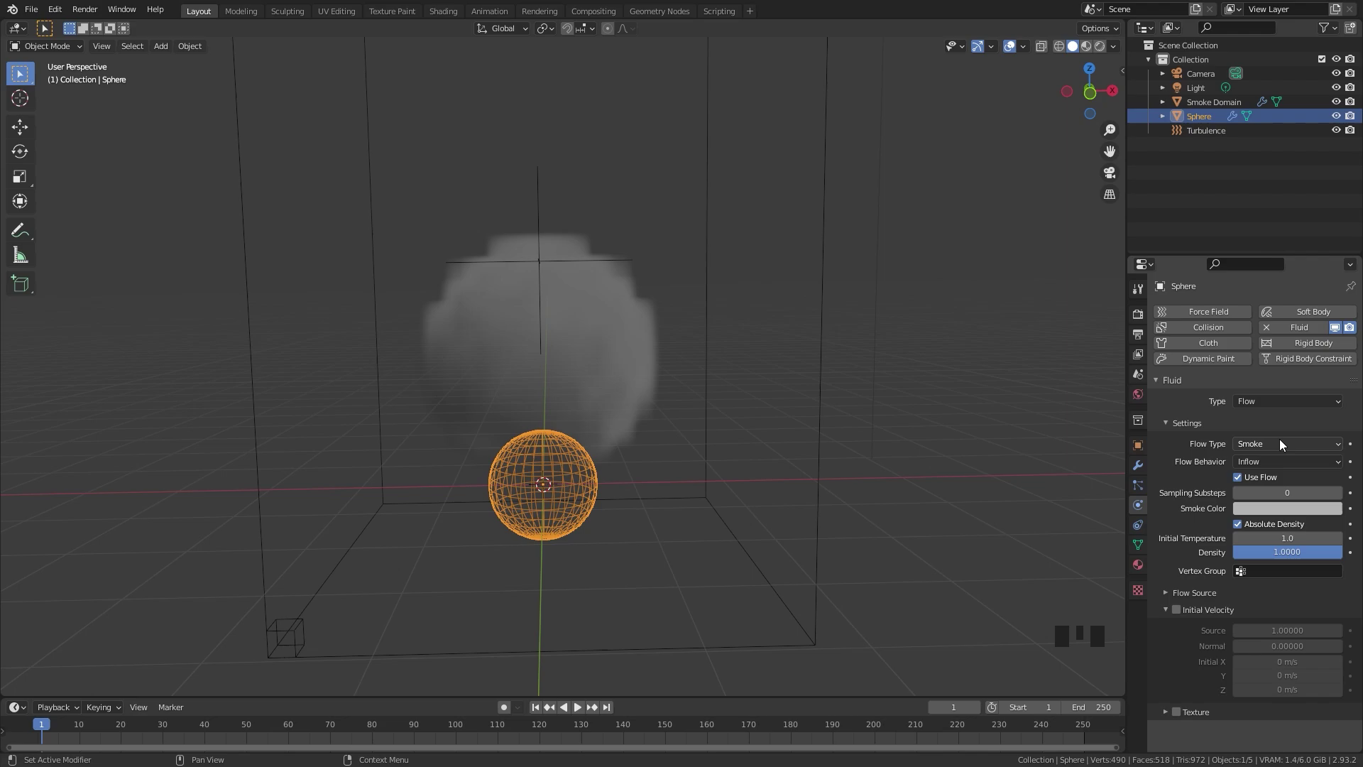
Change the sphere's fluid Flow Type from Smoke to Fire with fuel at 1.0
left_click_drag(1280, 443, 965, 526)
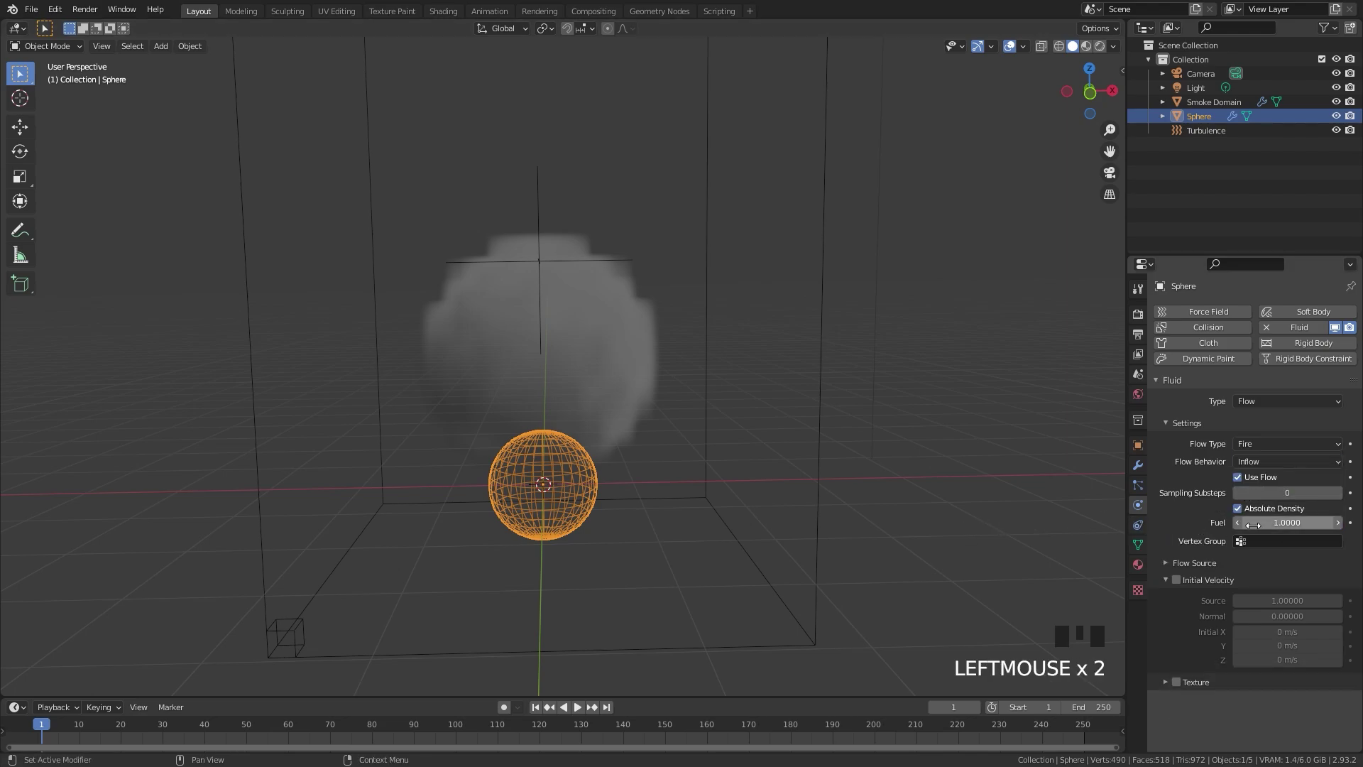
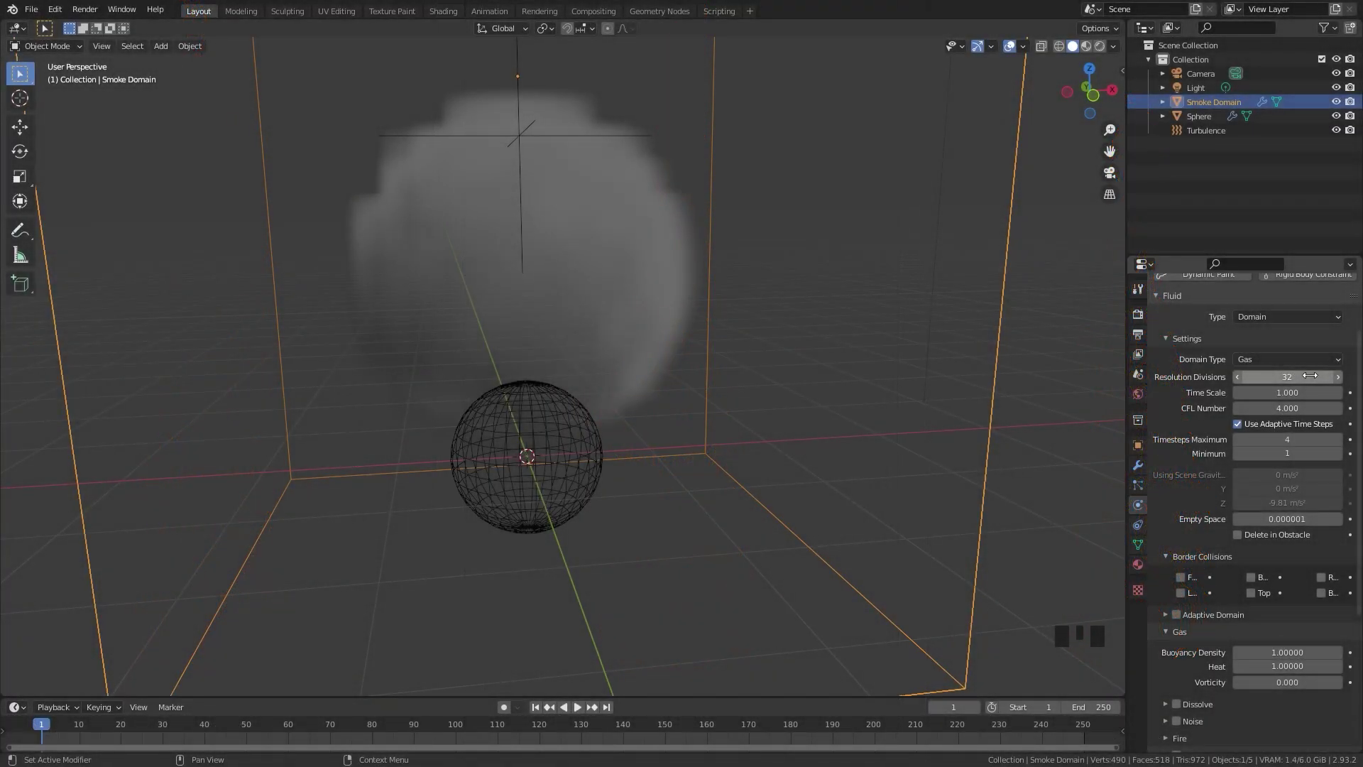
Enable Adaptive Domain on the Smoke Domain and expand its Fire subpanel
left_click_drag(1312, 363, 1257, 359)
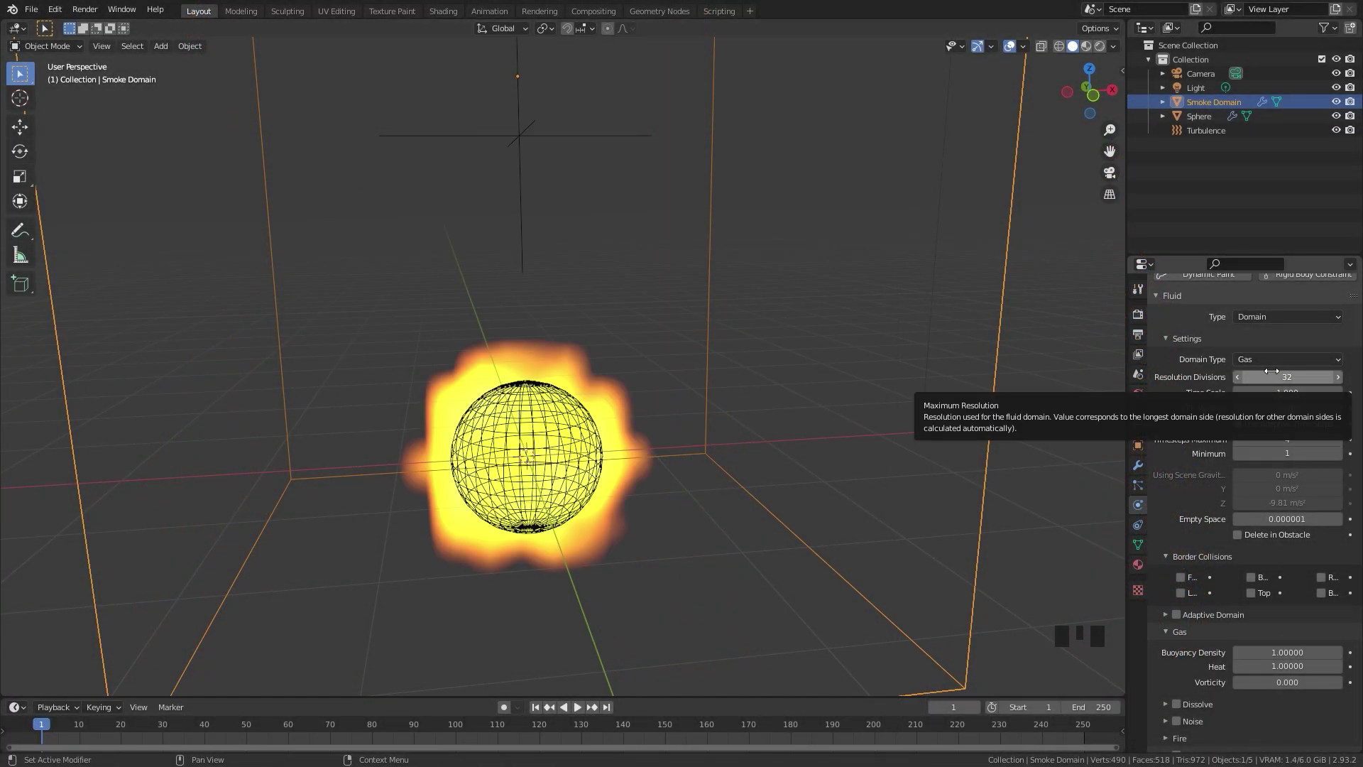
scroll("down", 3)
scroll("down", 3)
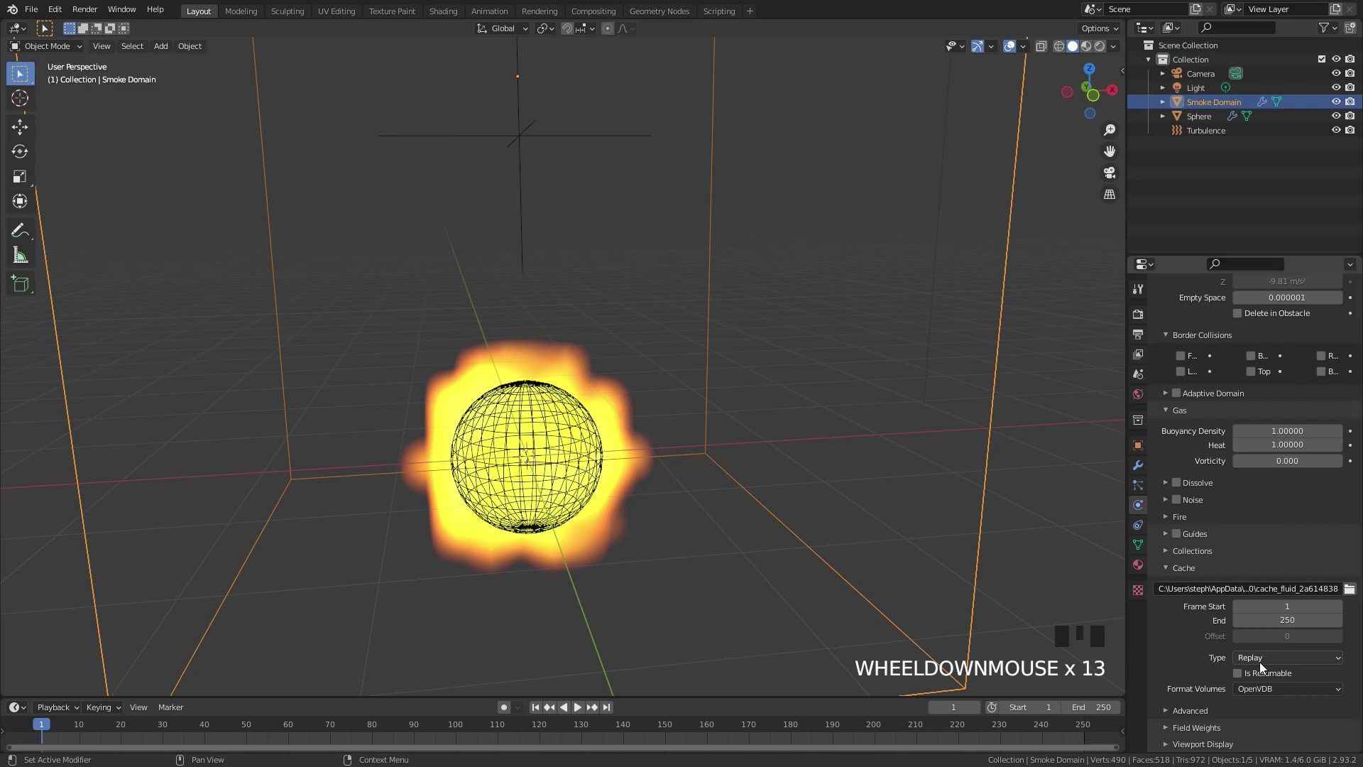
left_click_drag(1266, 663, 1258, 707)
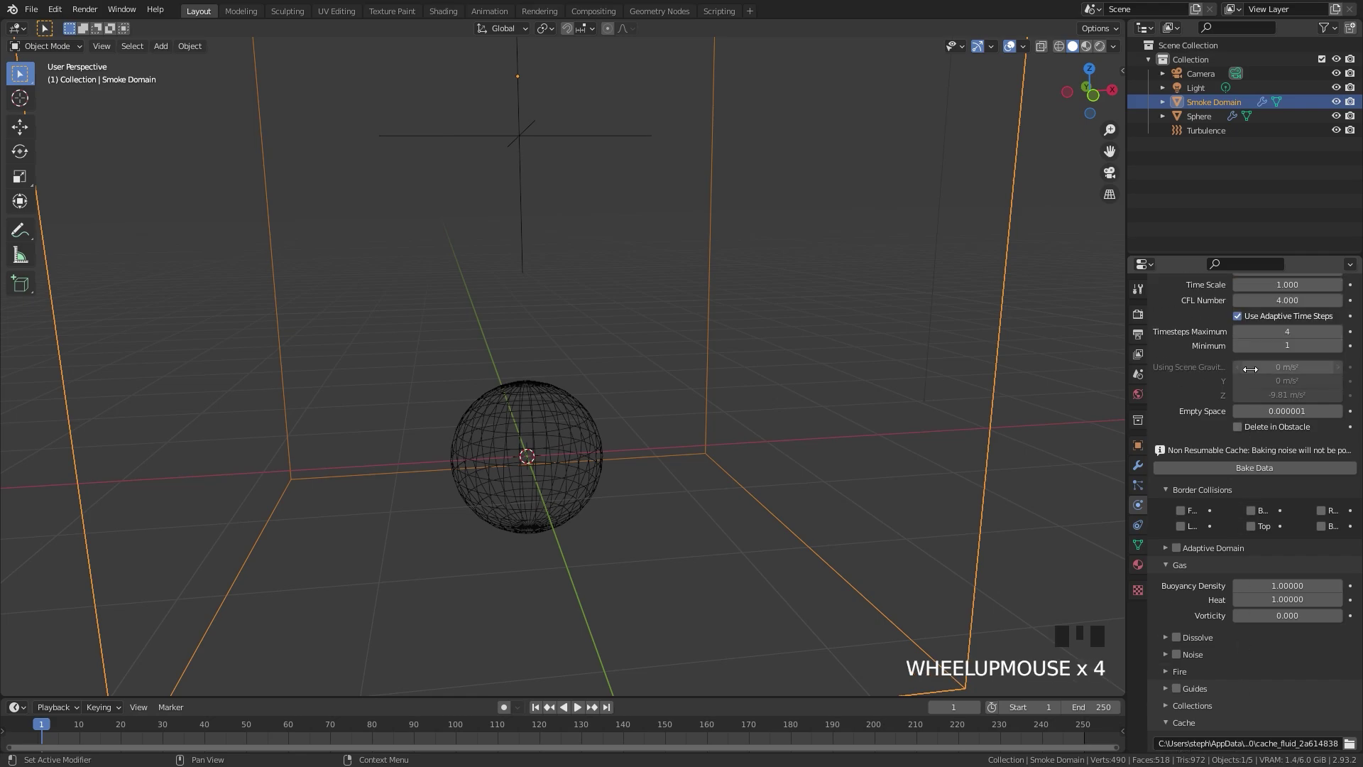
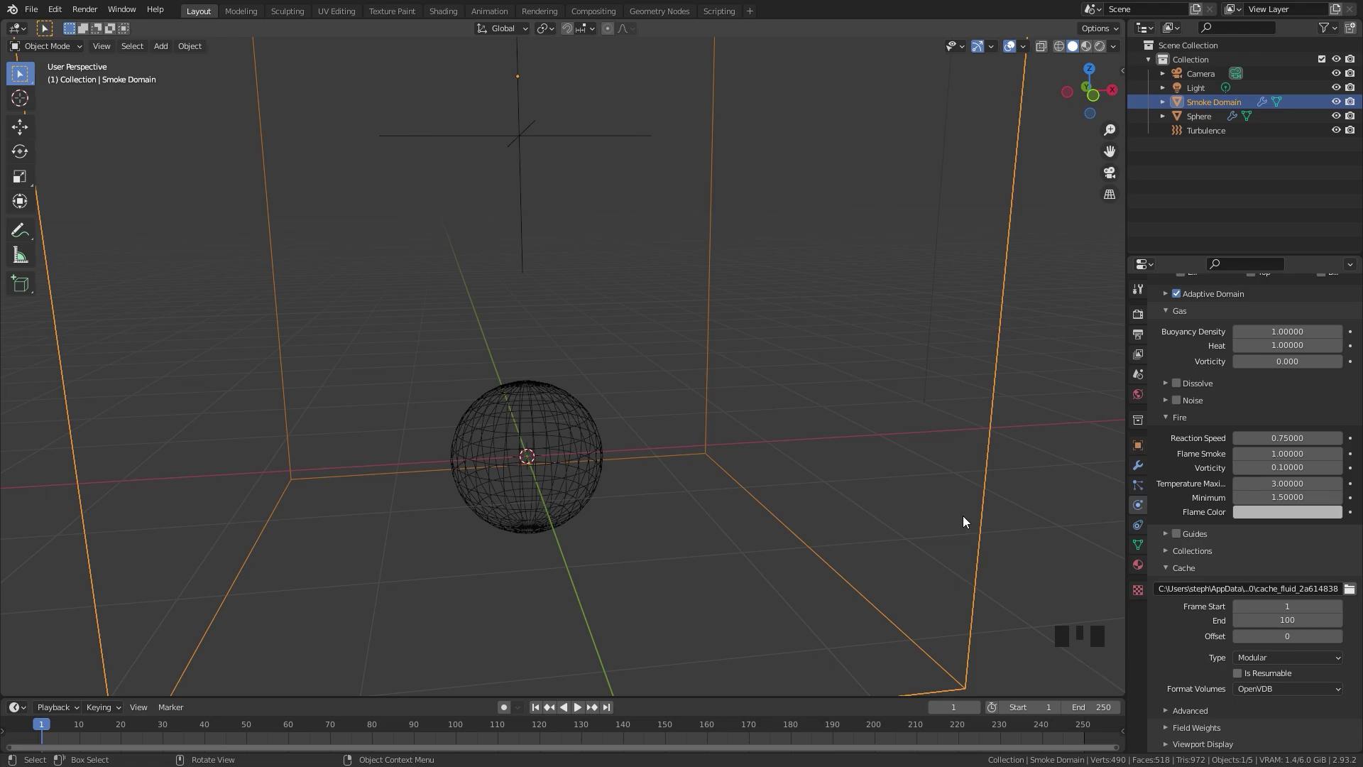
Set the domain's fire Reaction Speed to 0.5 and Resolution Divisions to 256
scroll("up", 3)
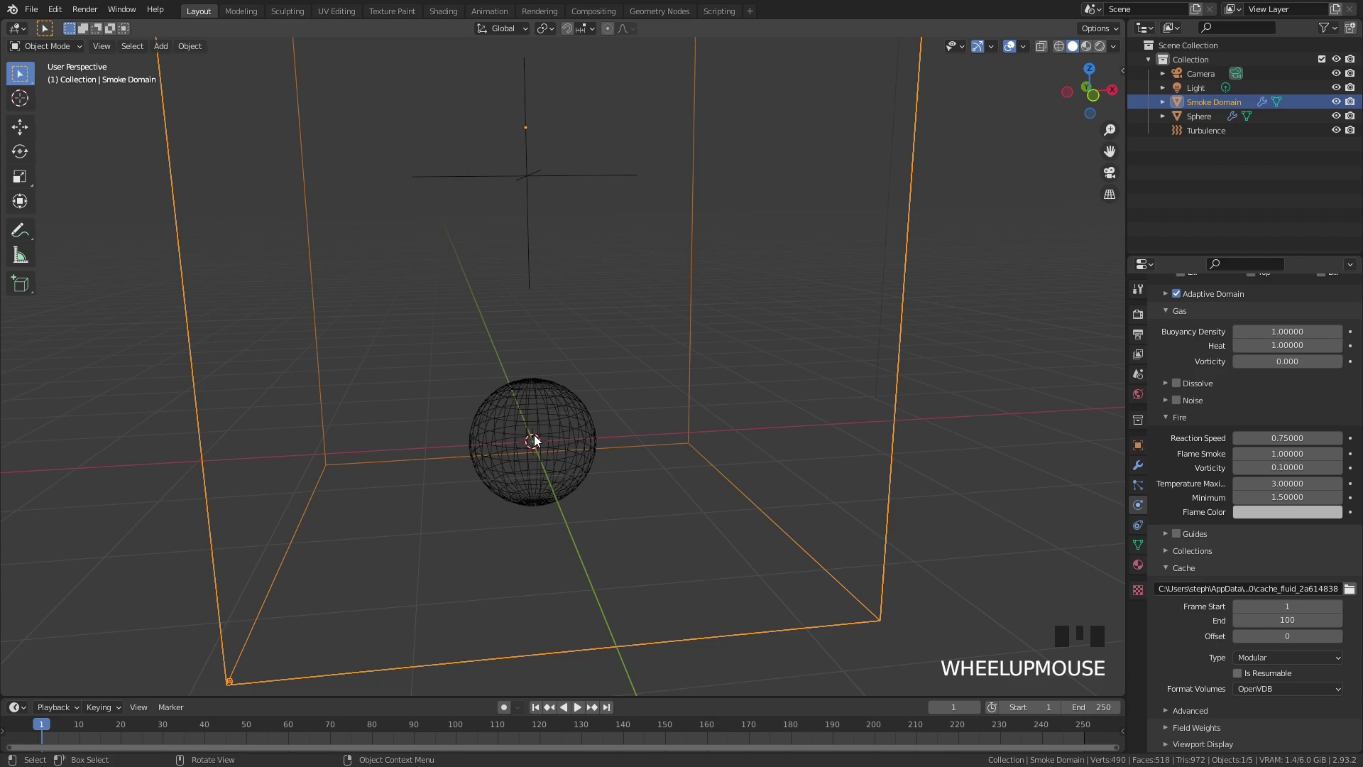
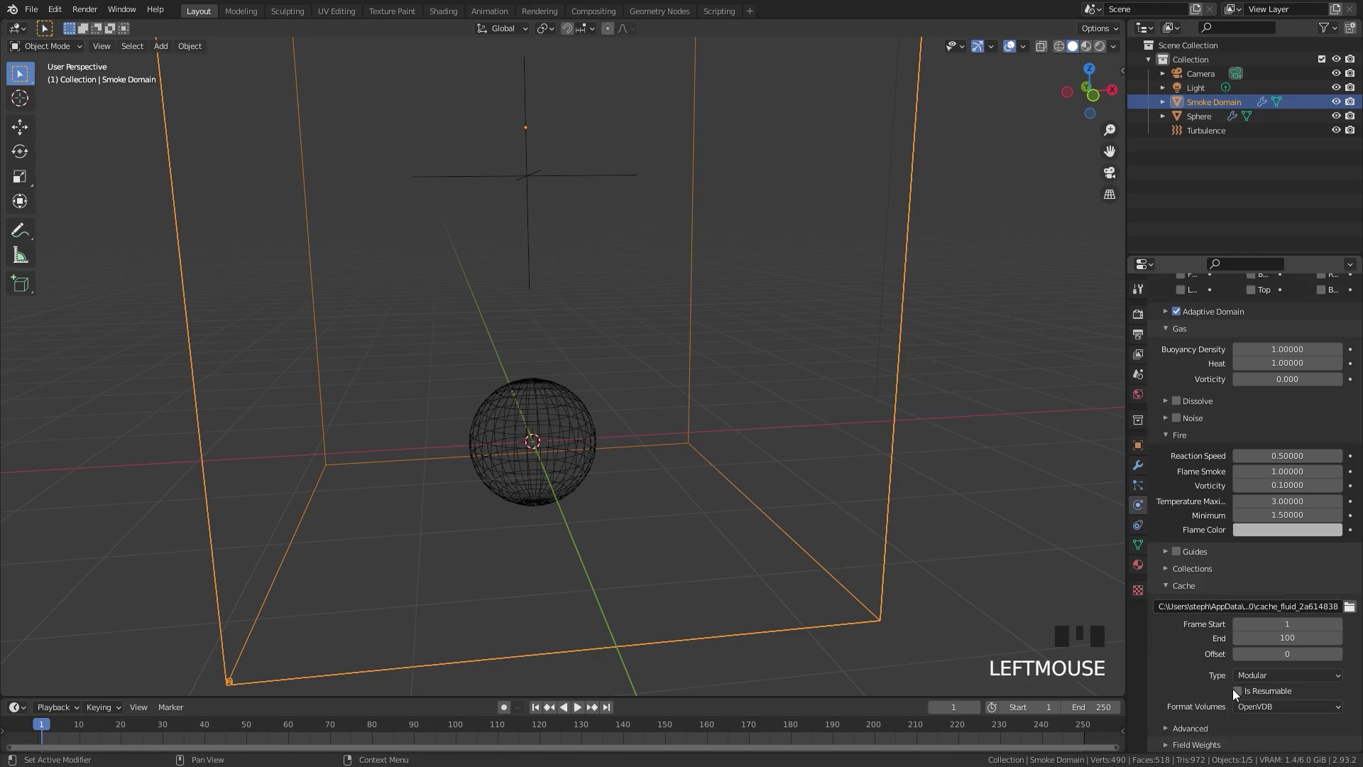
left_click(1237, 694)
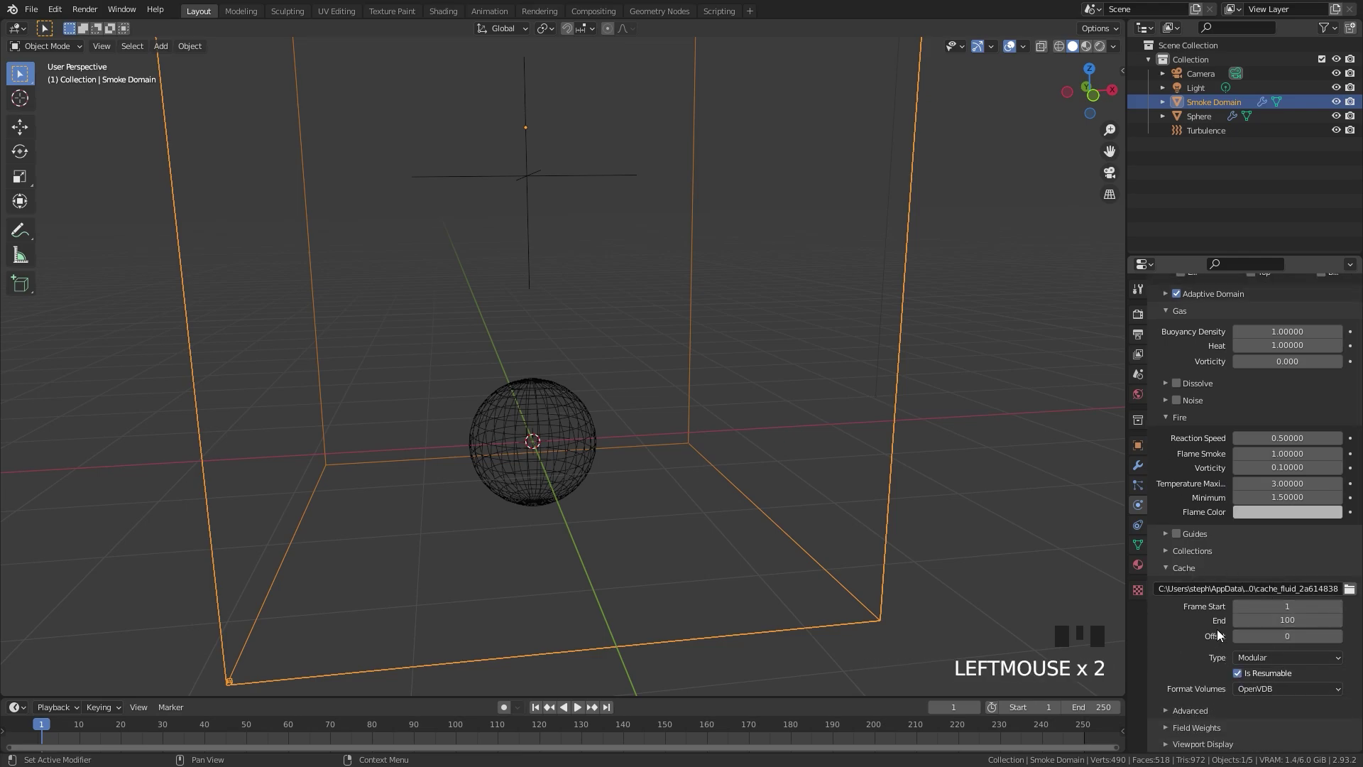
scroll("up", 3)
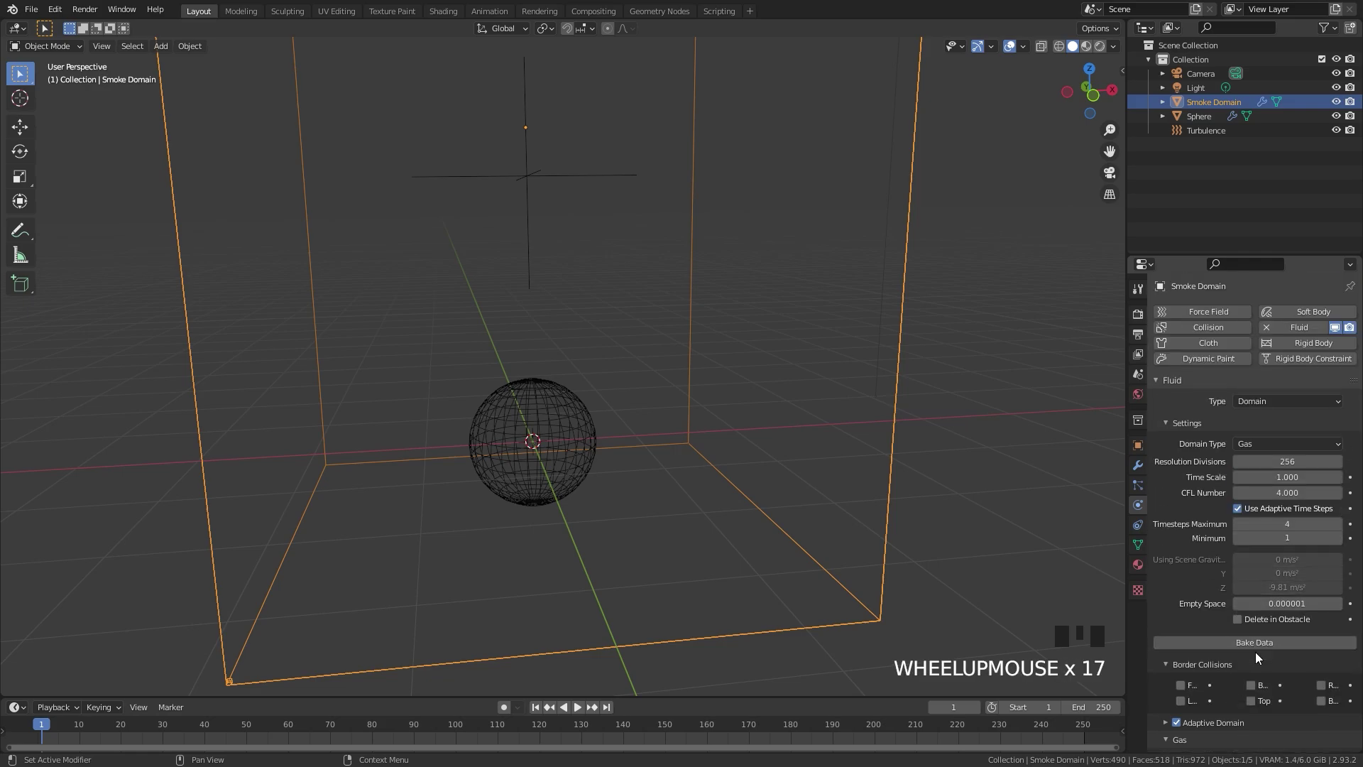
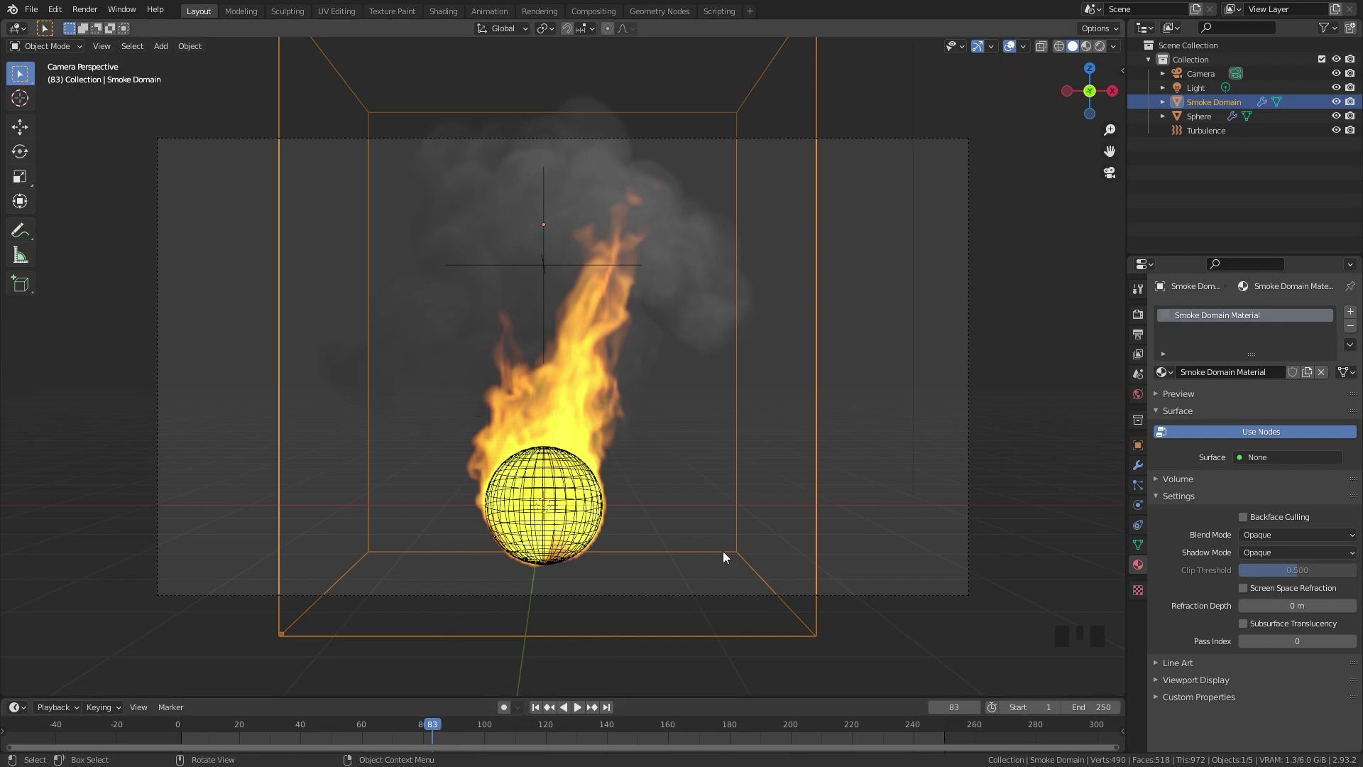
Show the scene's Render Properties with the engine and sample settings
left_click(1146, 321)
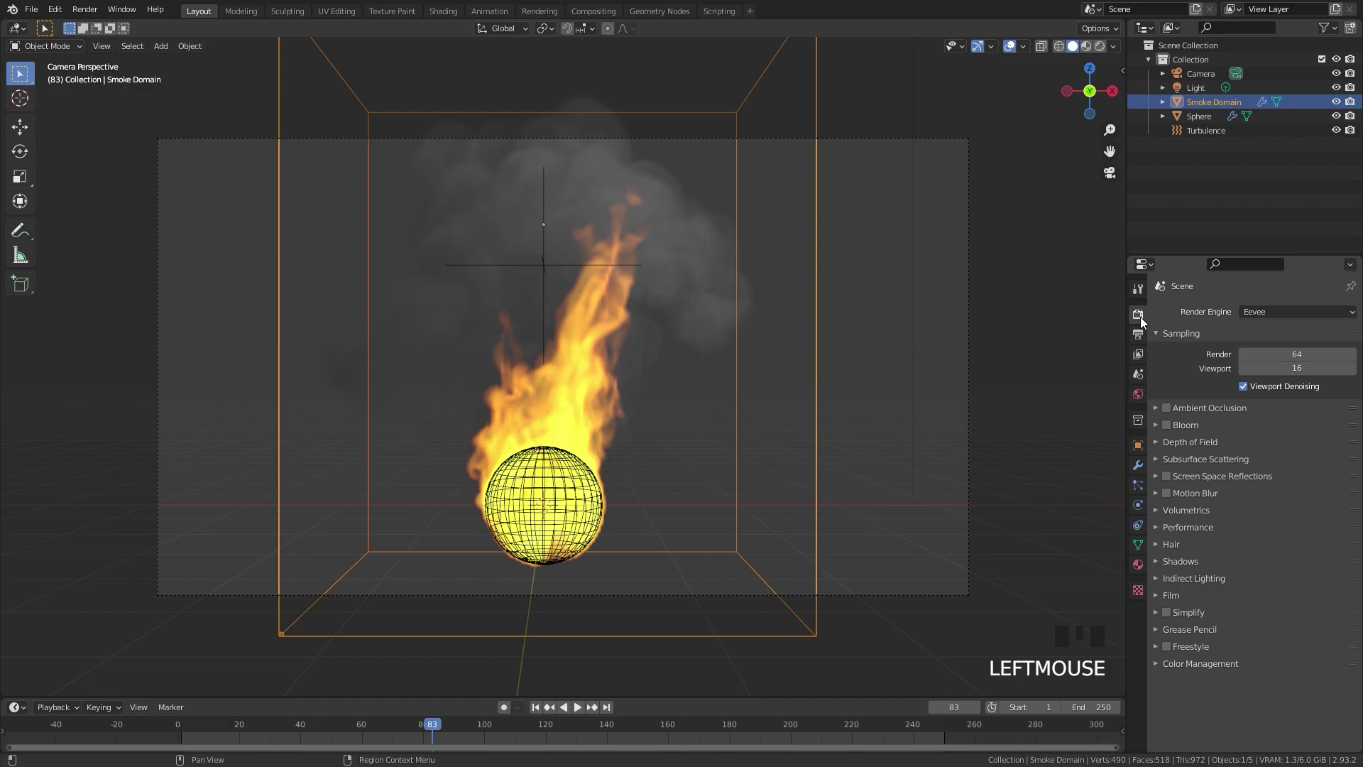
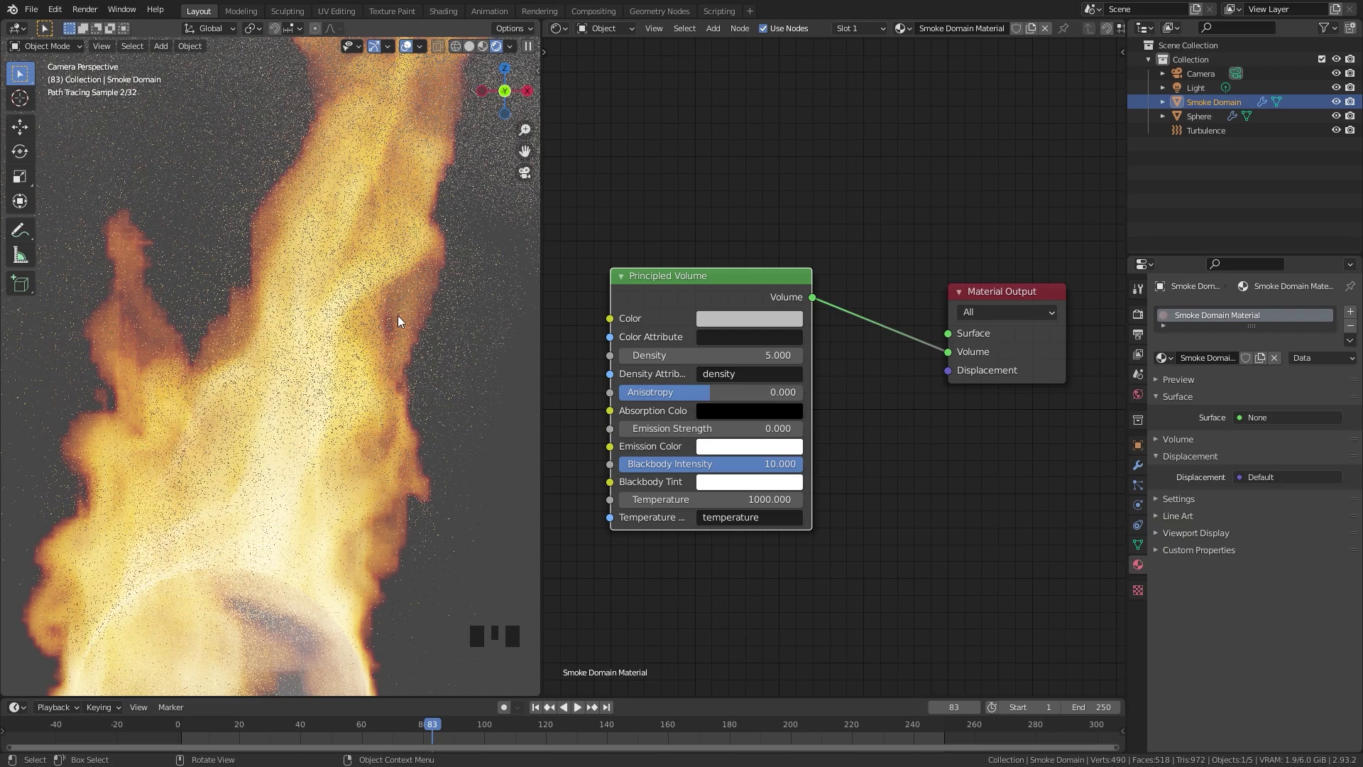
Add an Attribute node named heat in free space beside the Principled Volume tree
key("z")
scroll("down", 3)
left_click_drag(729, 294, 809, 440)
left_click_drag(810, 440, 670, 437)
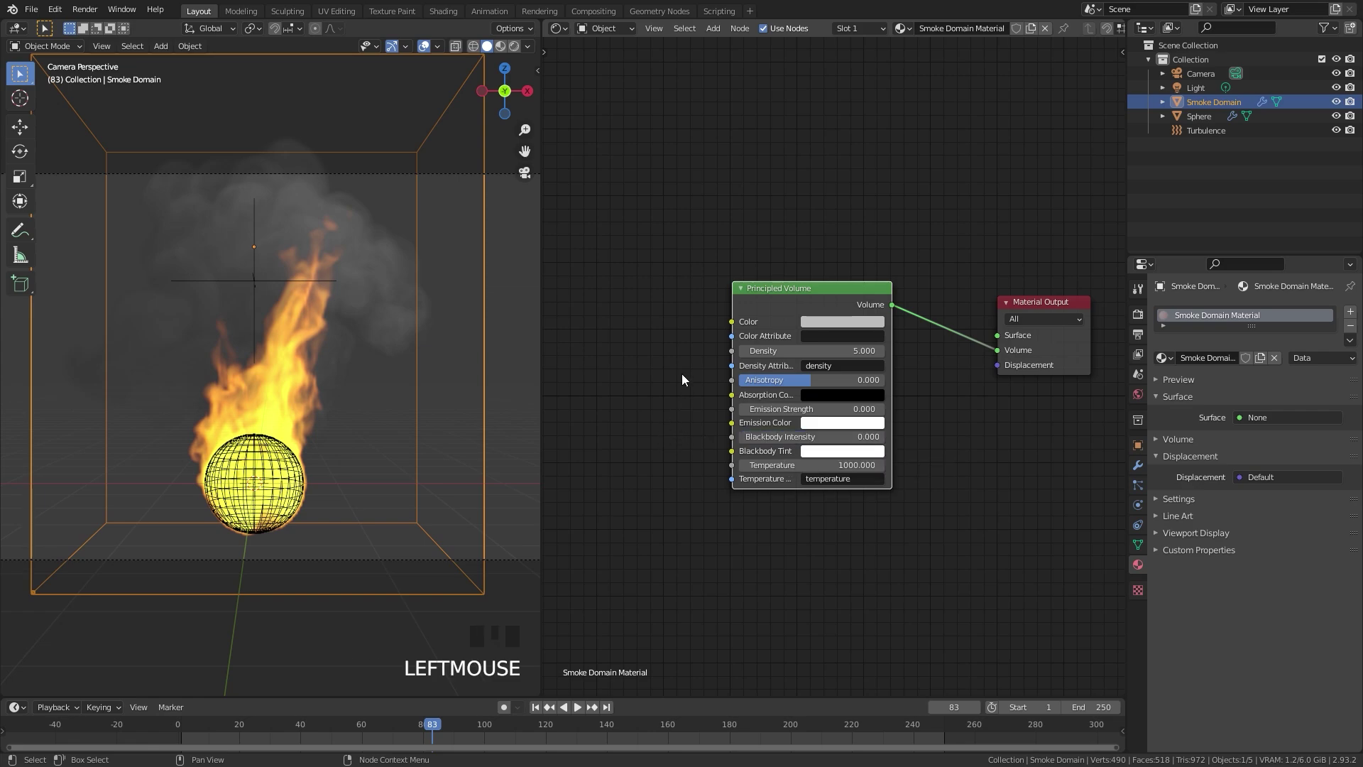
left_click_drag(609, 349, 709, 340)
key("shift+a")
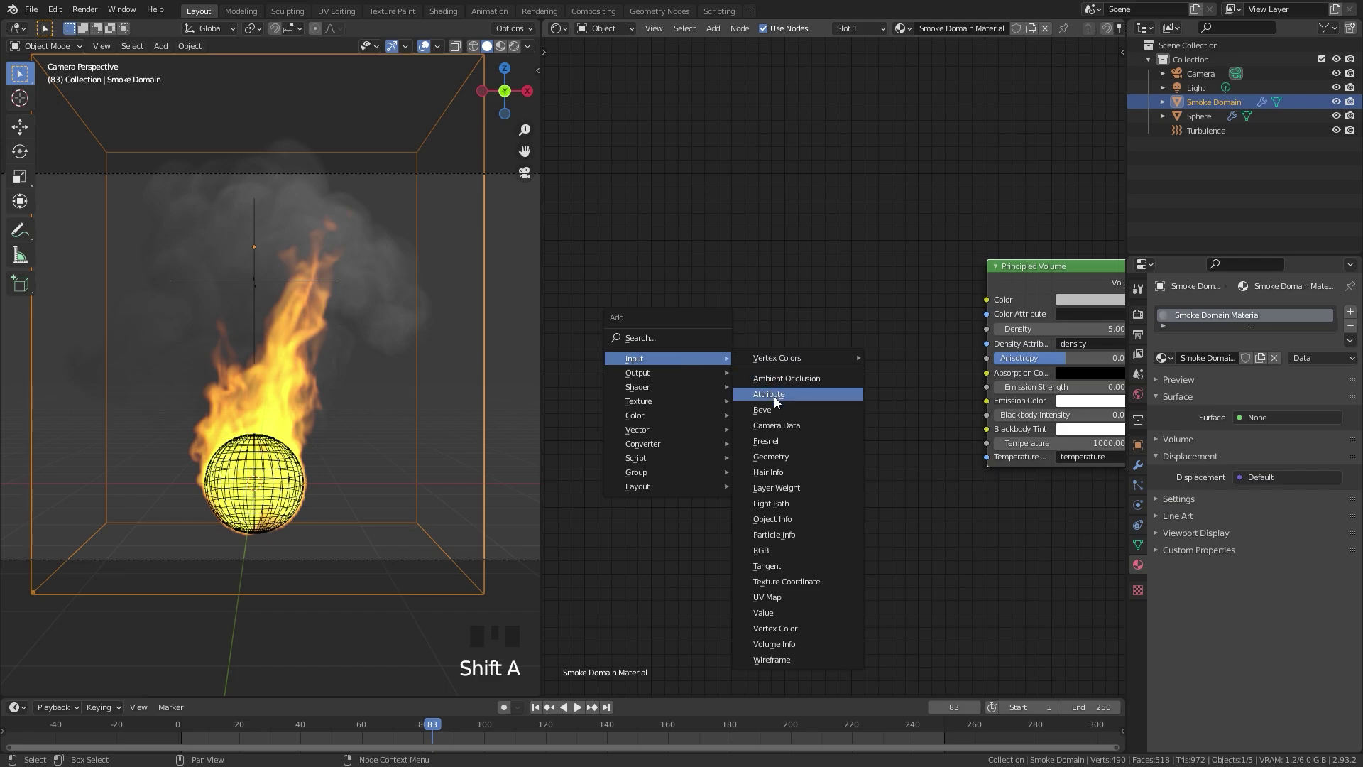
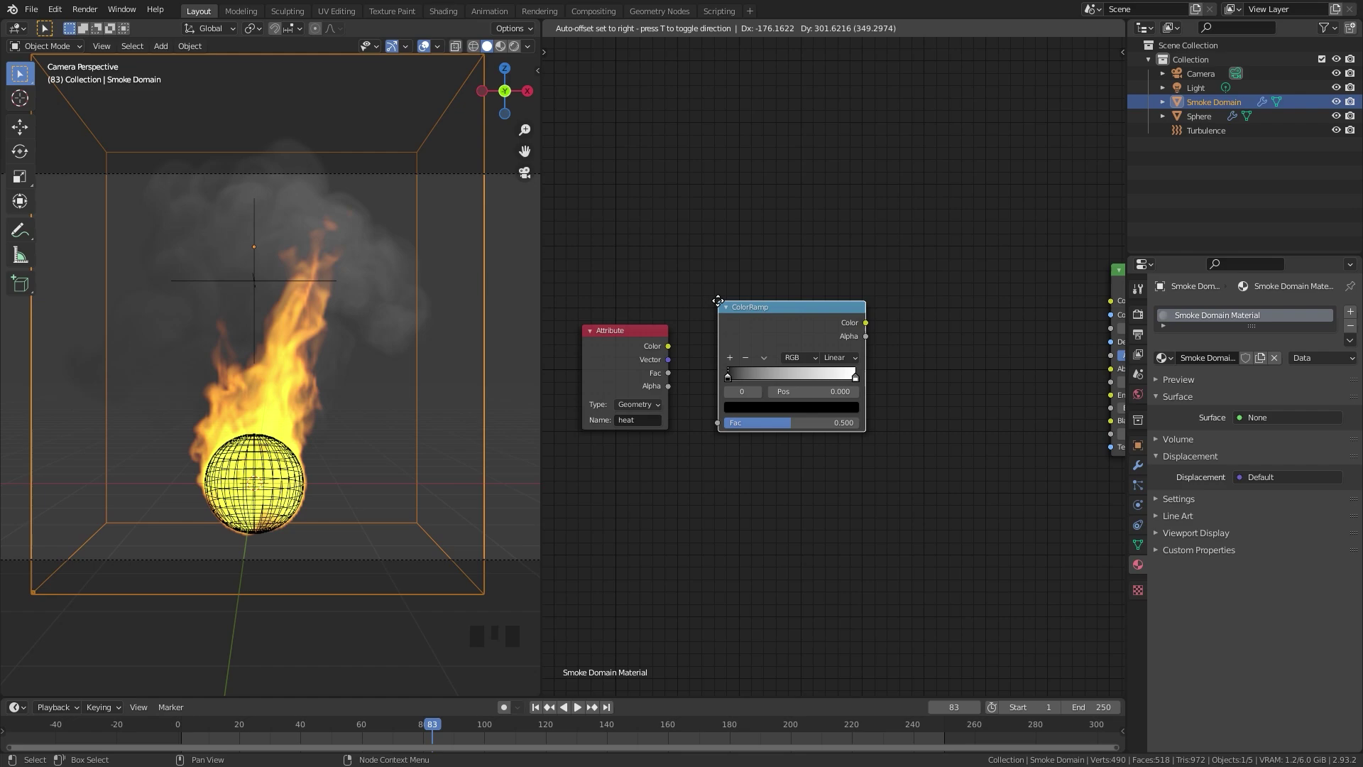
Add a ColorRamp fed by the heat factor and wire its colour into the Principled Volume shader
left_click_drag(673, 378, 959, 354)
middle_click(959, 353)
scroll("up", 3)
left_click_drag(737, 328, 1039, 268)
left_click_drag(1039, 267, 330, 405)
Switch the viewport to Rendered preview to see the fire shaded by the heat ColorRamp
key("z")
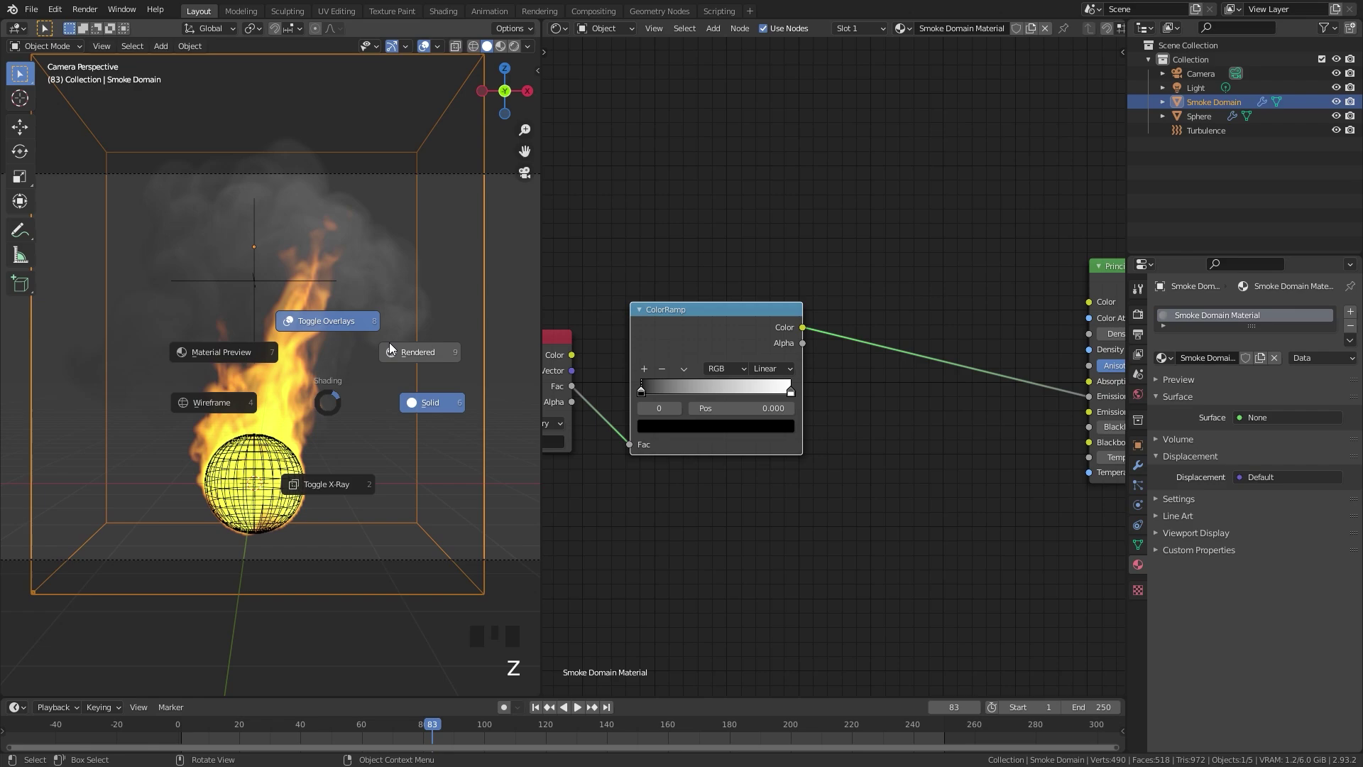
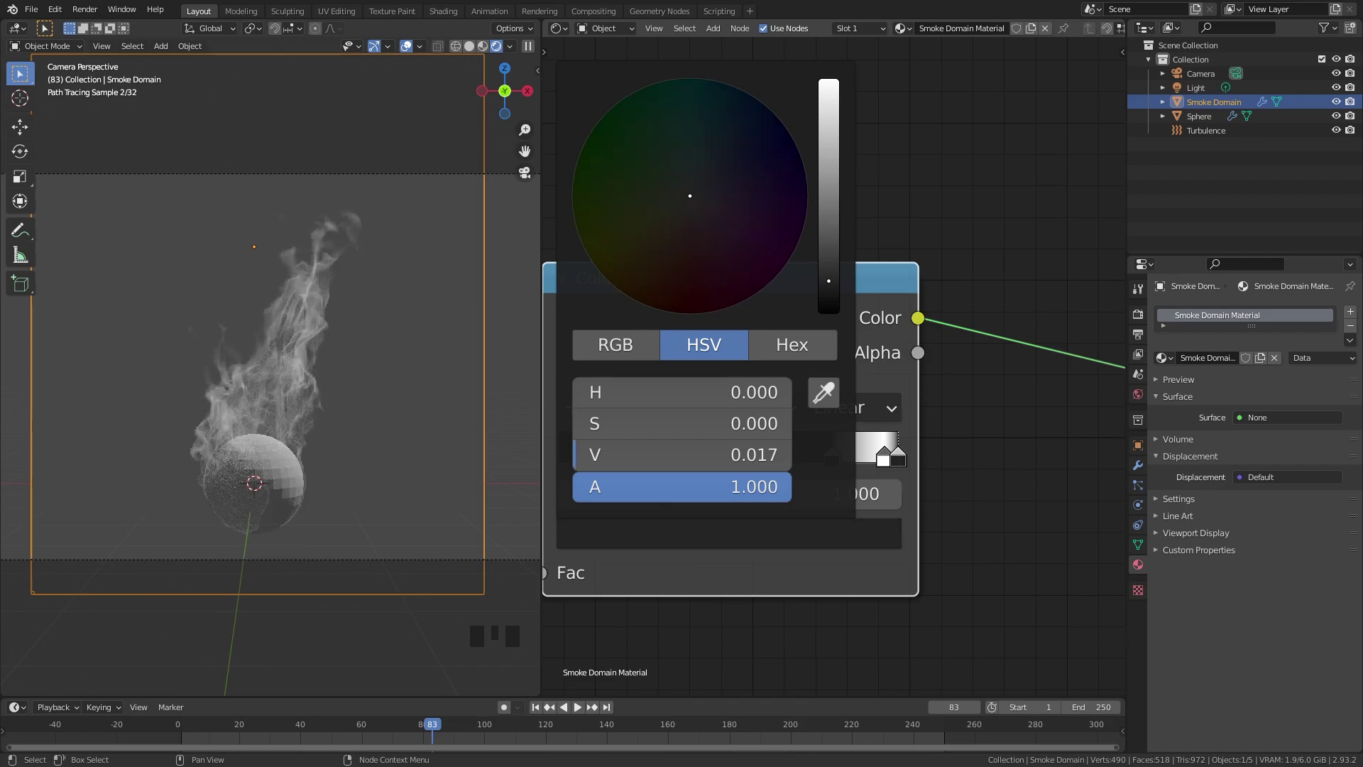
scroll("up", 3)
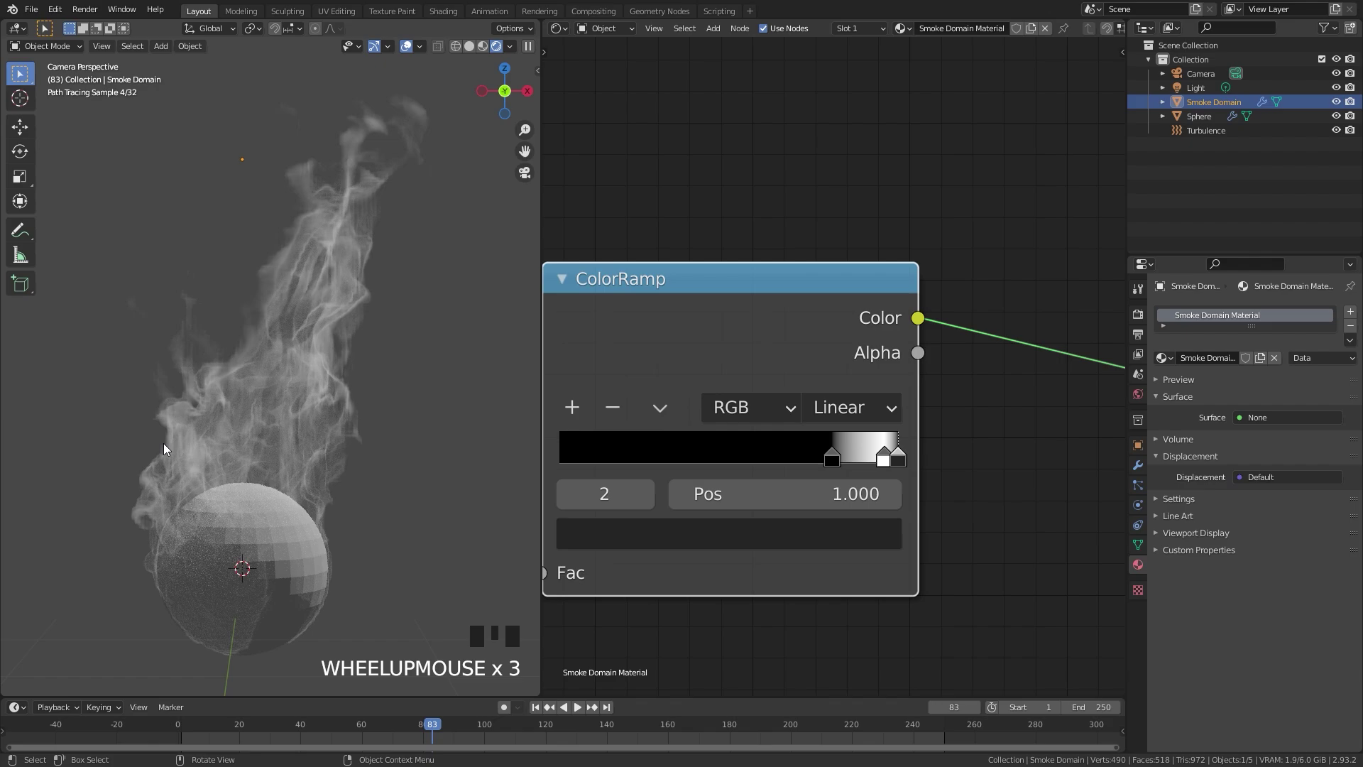
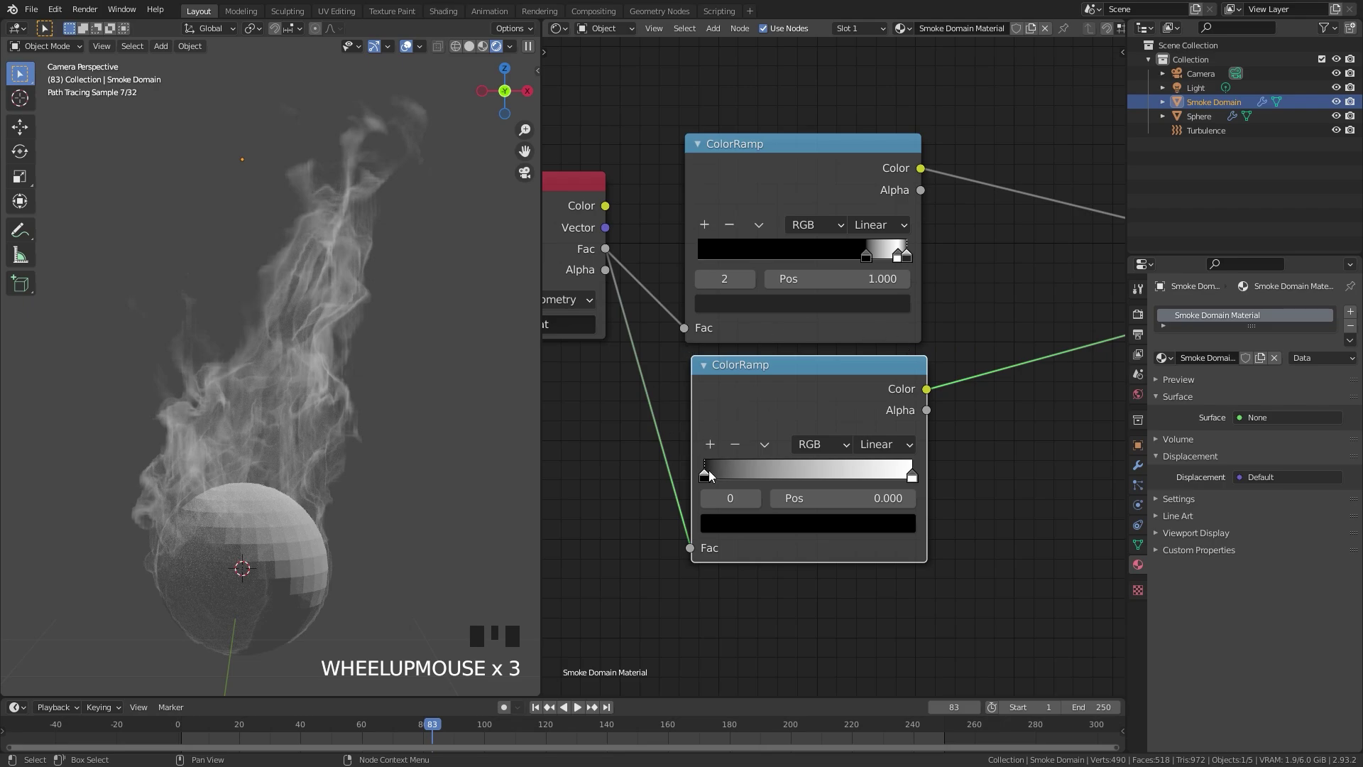
Colour the second ColorRamp from deep red-orange to orange with a stop near 0.84
left_click_drag(708, 478, 866, 526)
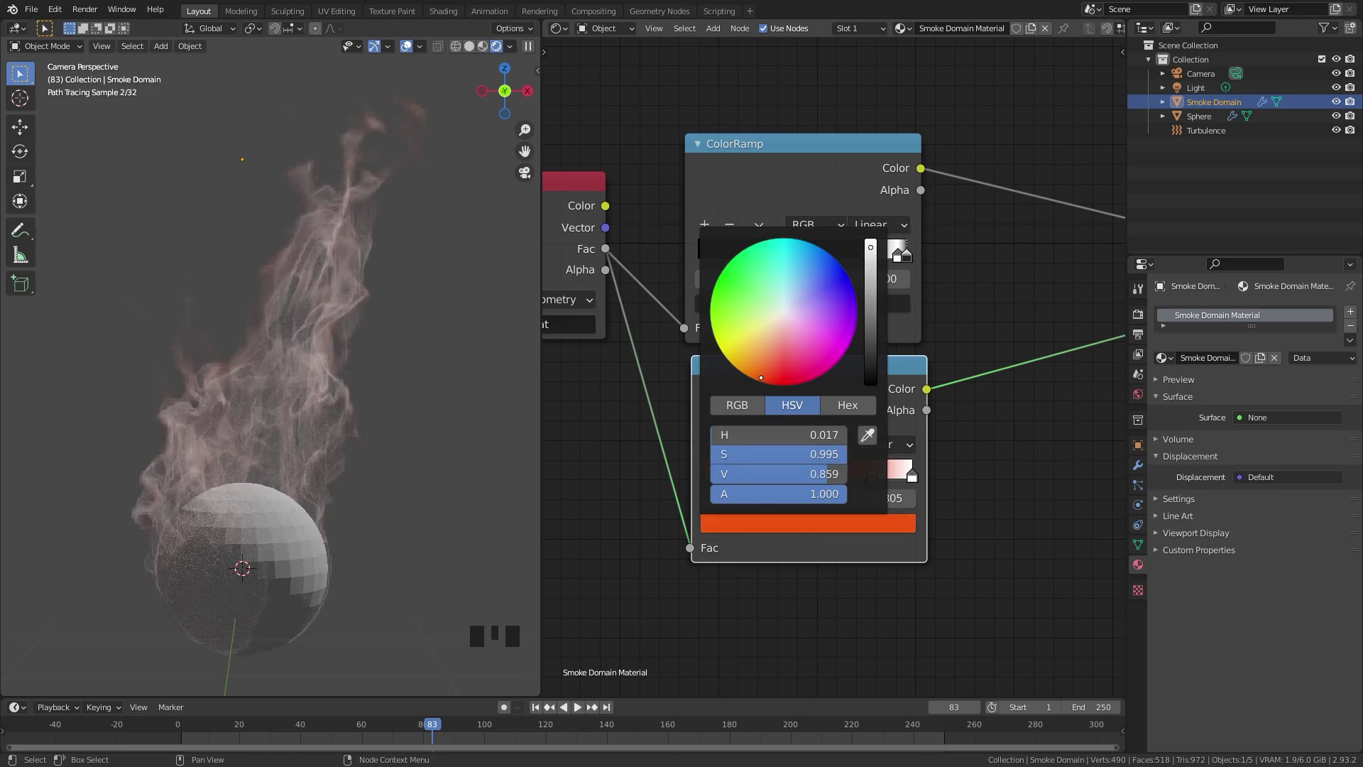
left_click_drag(916, 479, 868, 526)
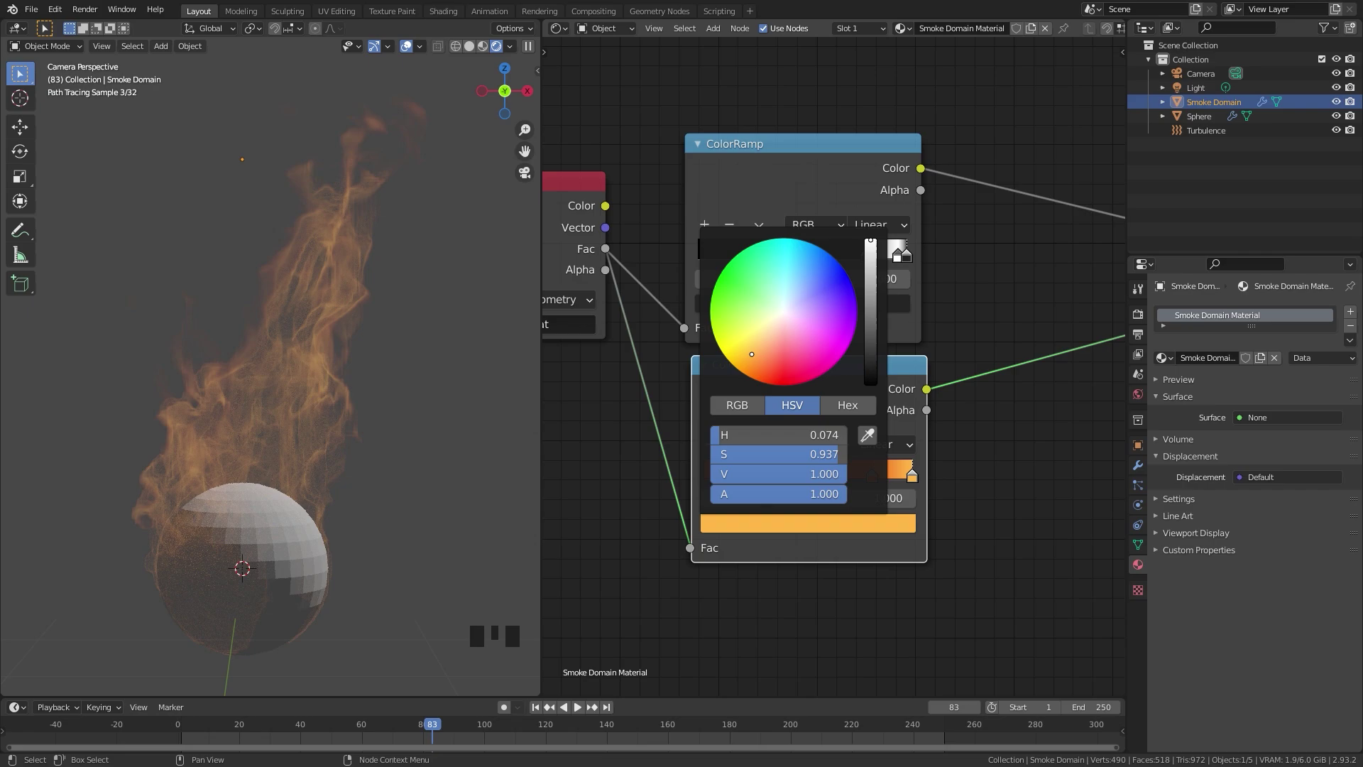
left_click_drag(875, 477, 890, 291)
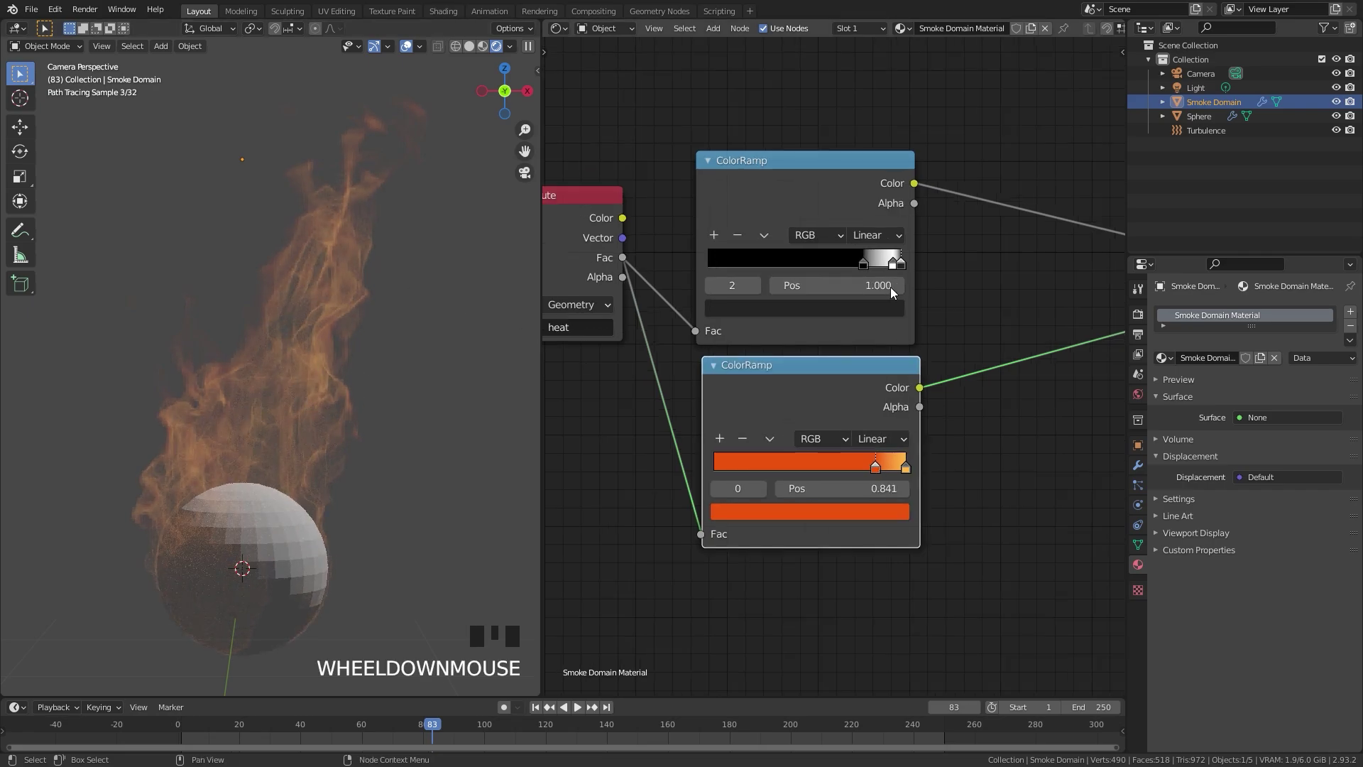
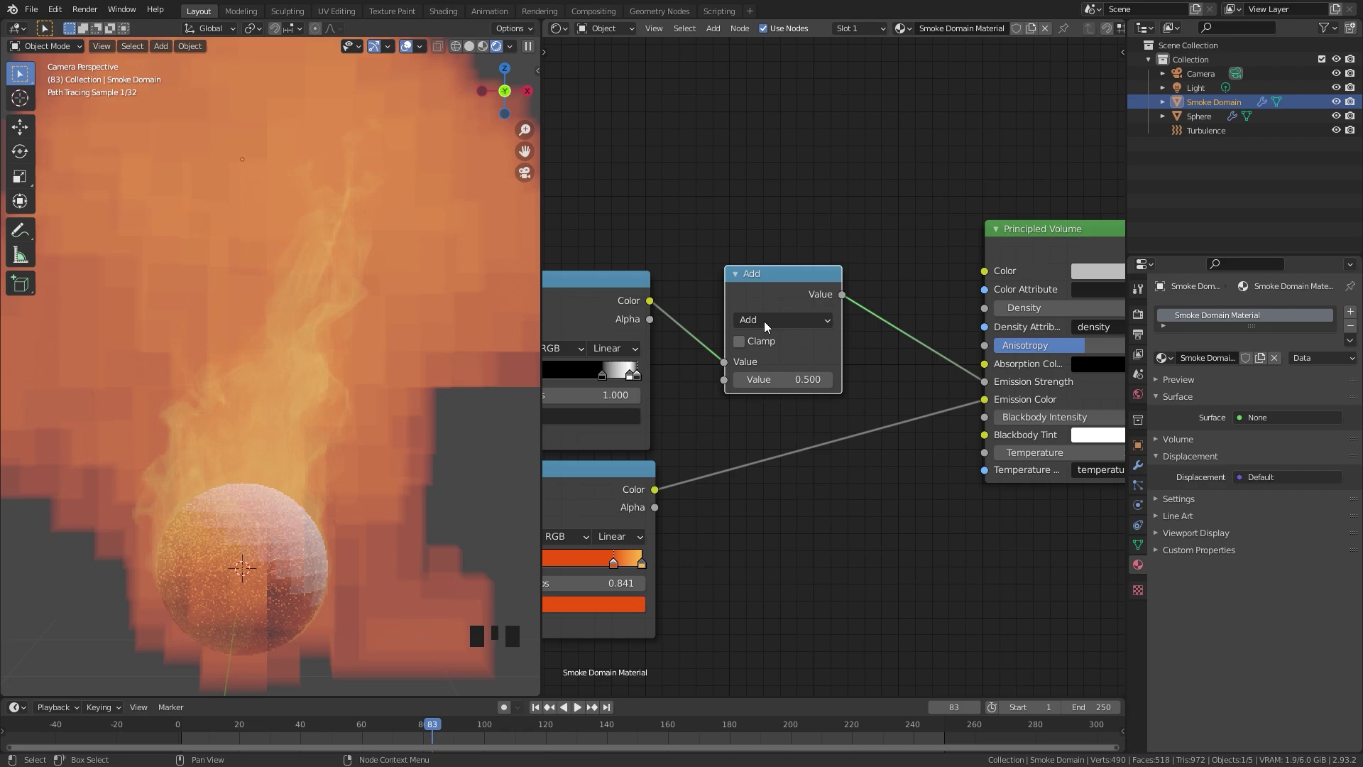
Set the Multiply factor to 10 and switch the first ColorRamp to Ease interpolation
left_click_drag(769, 324, 793, 395)
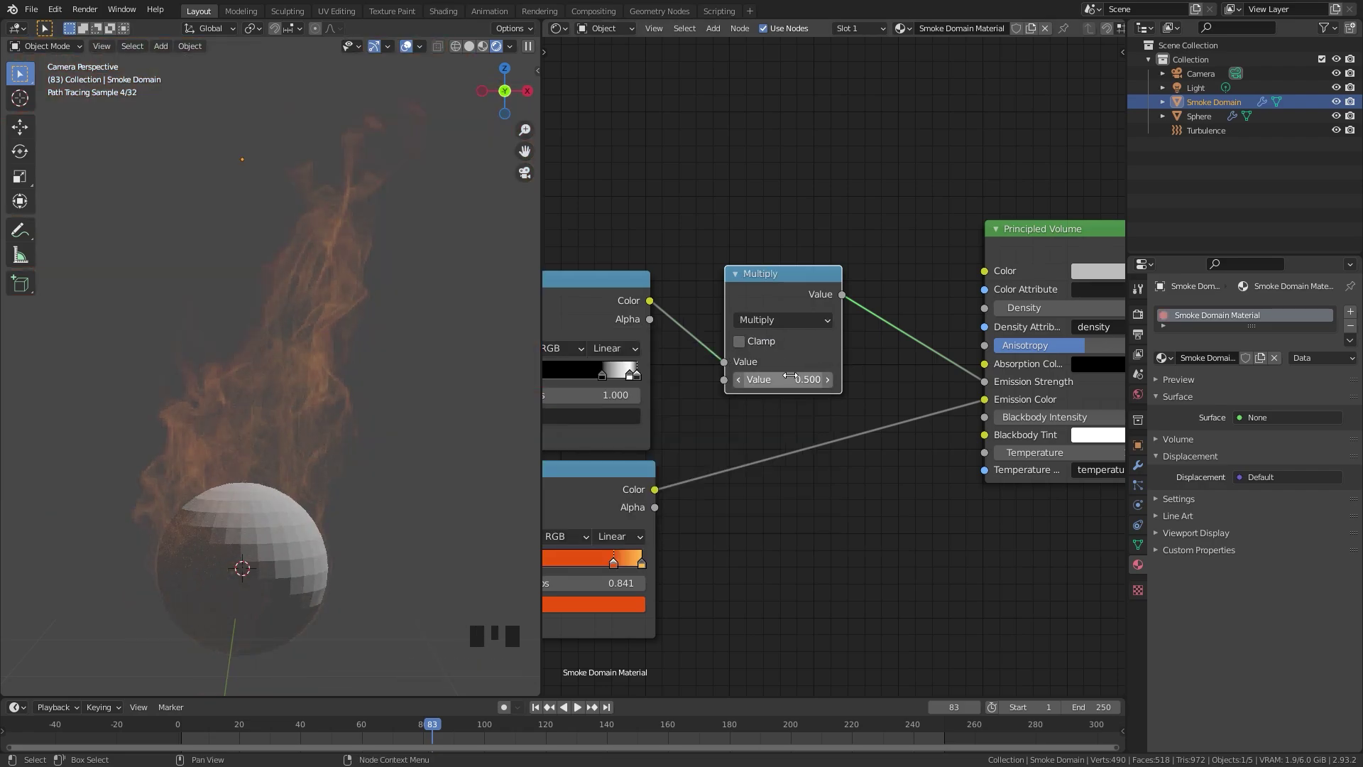
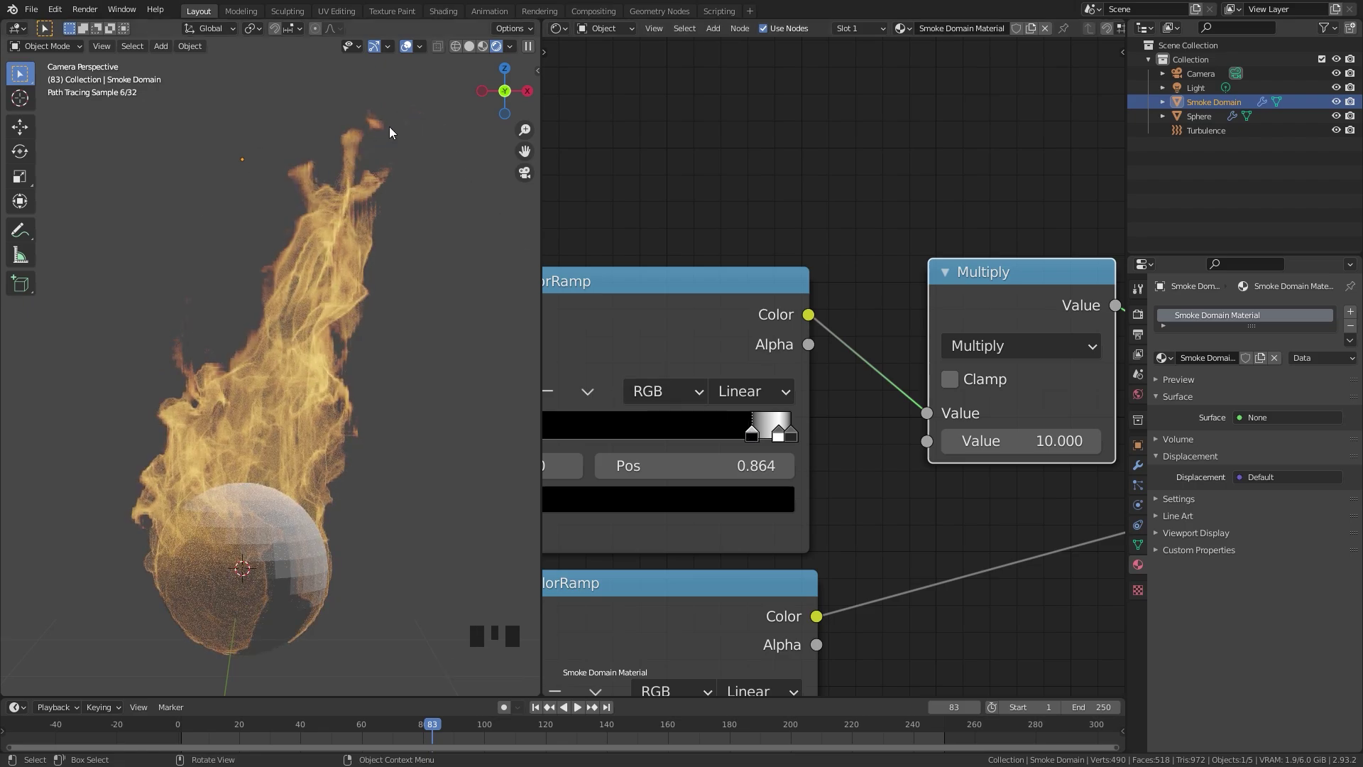
left_click_drag(753, 433, 407, 137)
left_click(752, 433)
Shift the first ramp's stops, pushing the orange stop toward the end so flames glow orange-yellow
left_click_drag(846, 402, 772, 364)
scroll("up", 3)
left_click_drag(749, 452, 331, 331)
scroll("down", 3)
middle_click(943, 312)
Set the World surface colour to black in World Properties
scroll("up", 3)
left_click(1141, 396)
left_click(1295, 397)
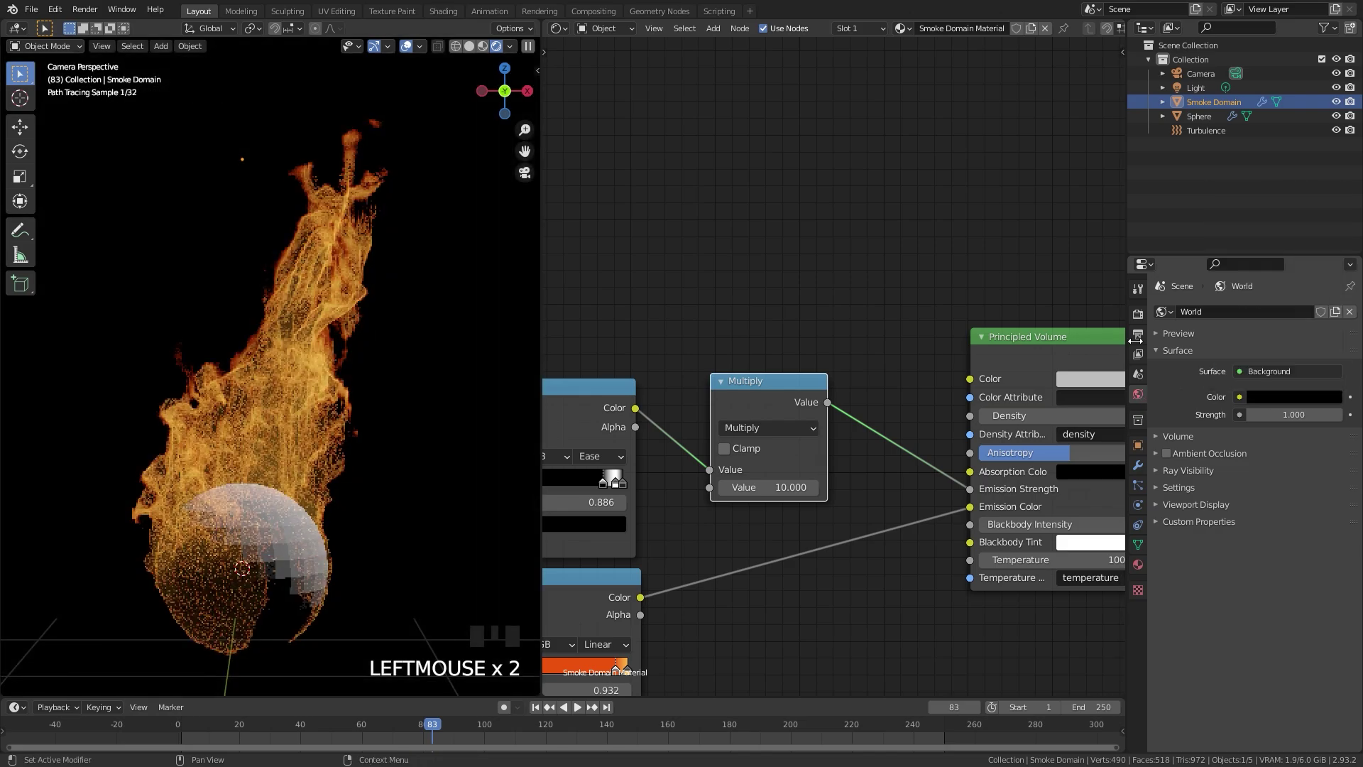
Review Render Properties with Cycles on GPU Compute, 128 render and 32 viewport samples
left_click(1138, 315)
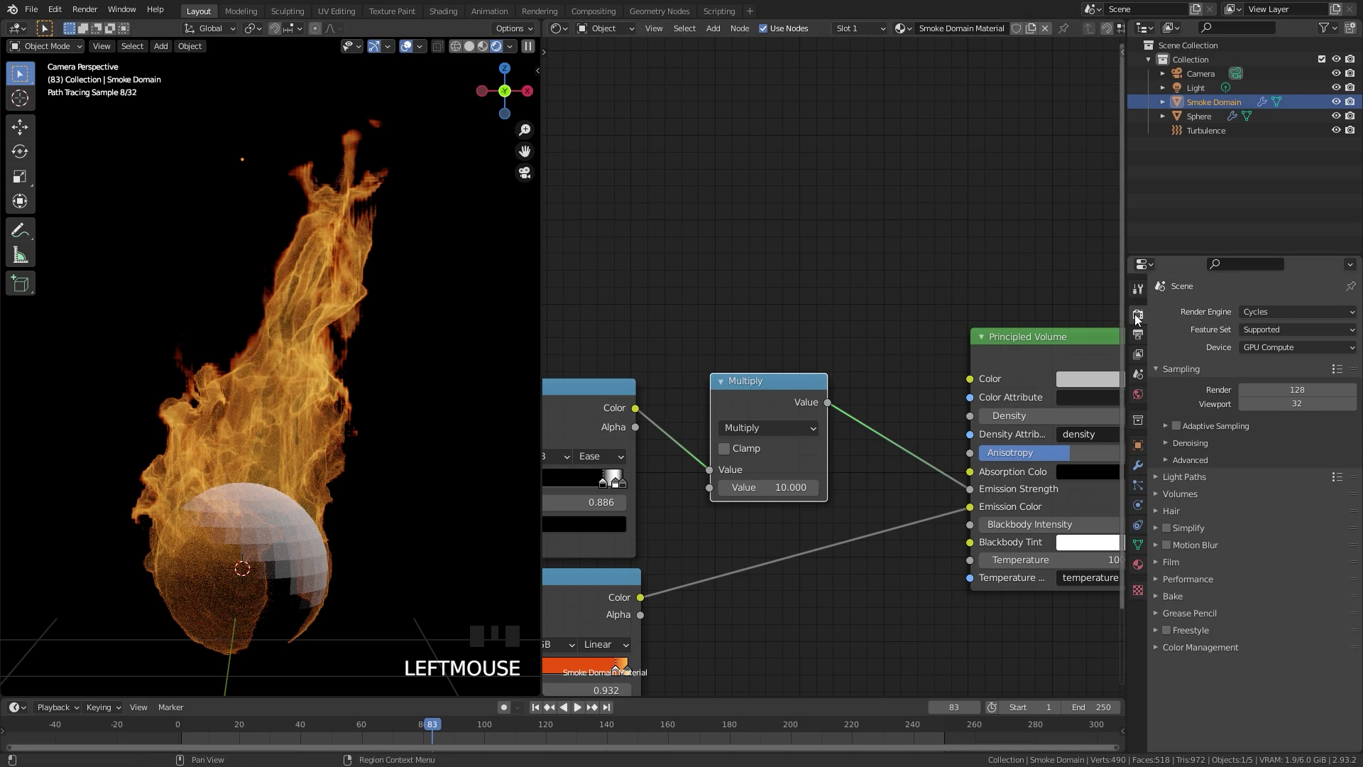
left_click_drag(1177, 649, 1233, 630)
scroll("down", 3)
left_click_drag(1270, 673, 294, 378)
Delete the Light object from the Outliner and return to camera view of the flames
key("x")
left_click(457, 288)
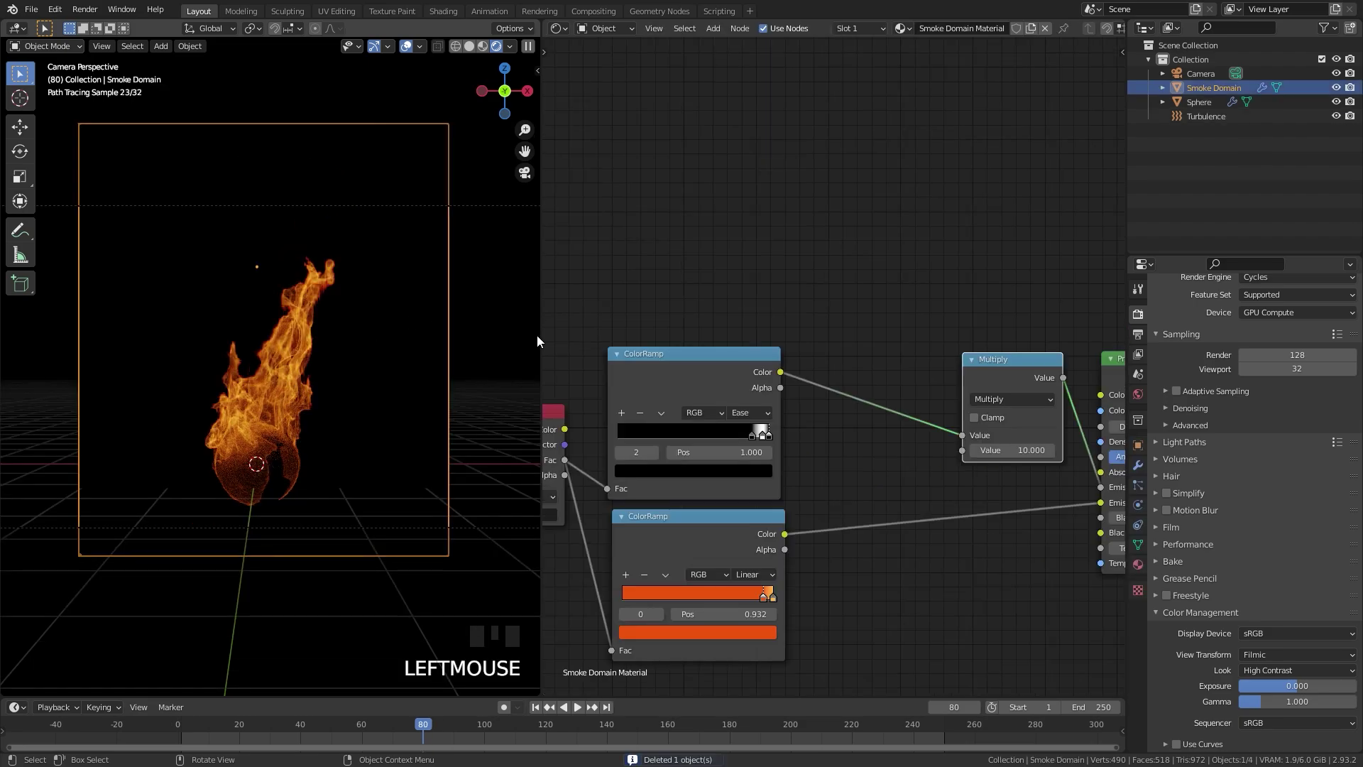
scroll("down", 3)
scroll("up", 3)
scroll("down", 3)
left_click_drag(738, 294, 747, 340)
key("shift+a")
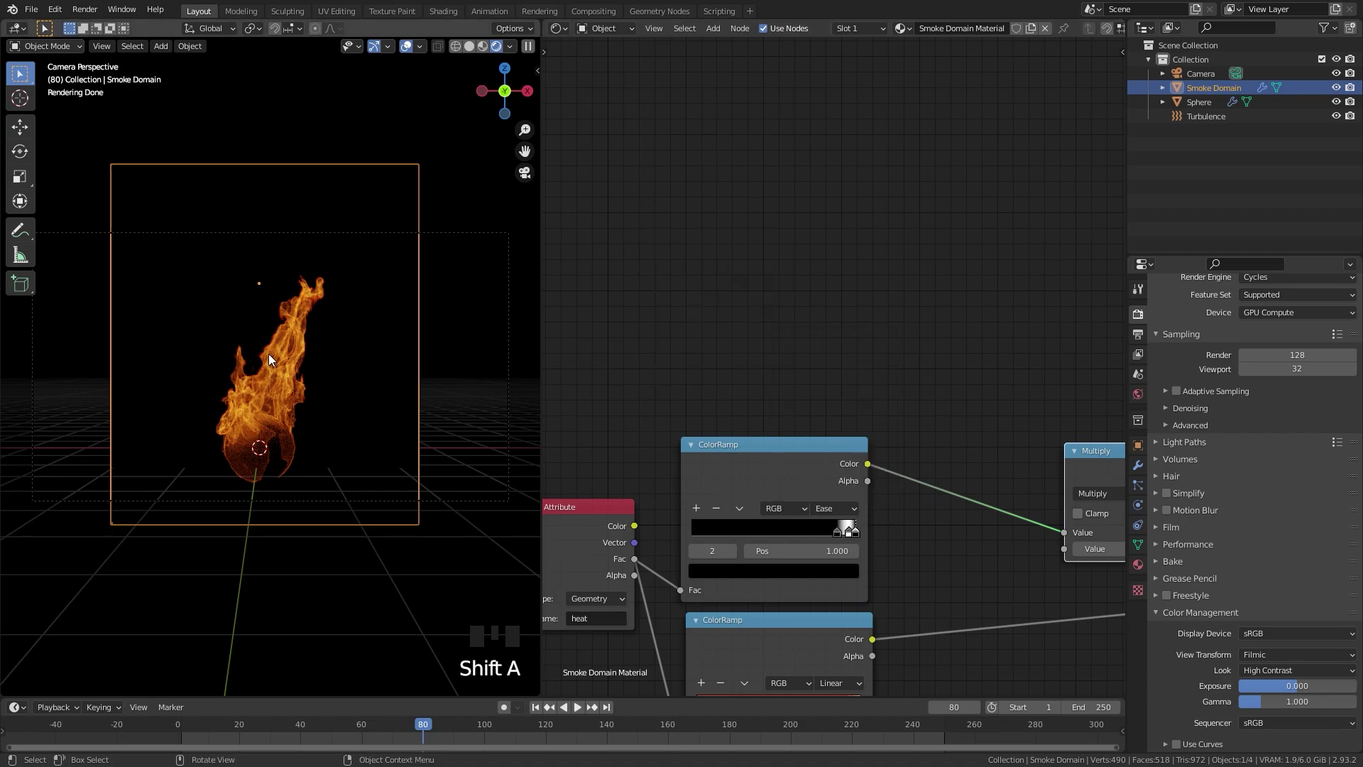
Add a Noise Texture and a new ColorRamp fed by the Noise Fac output
key("shift+a")
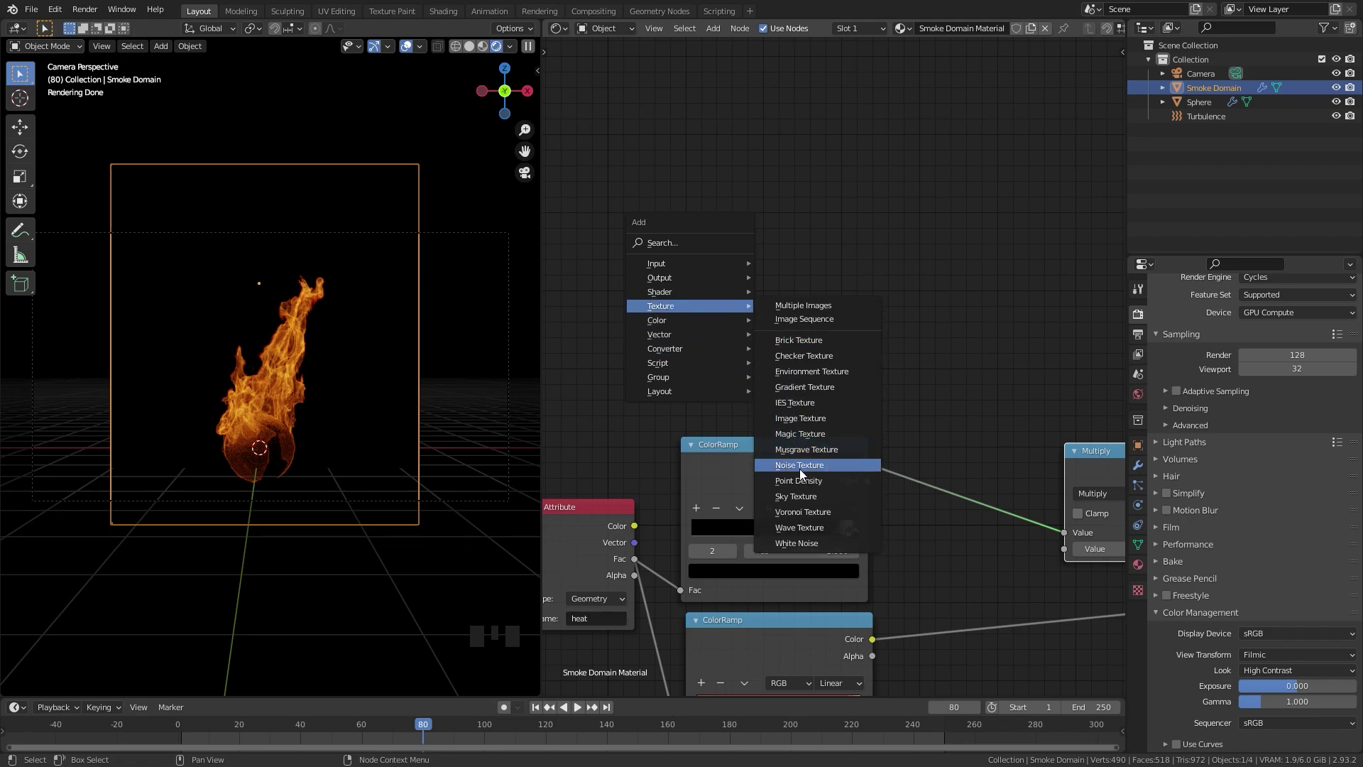
key("shift+a")
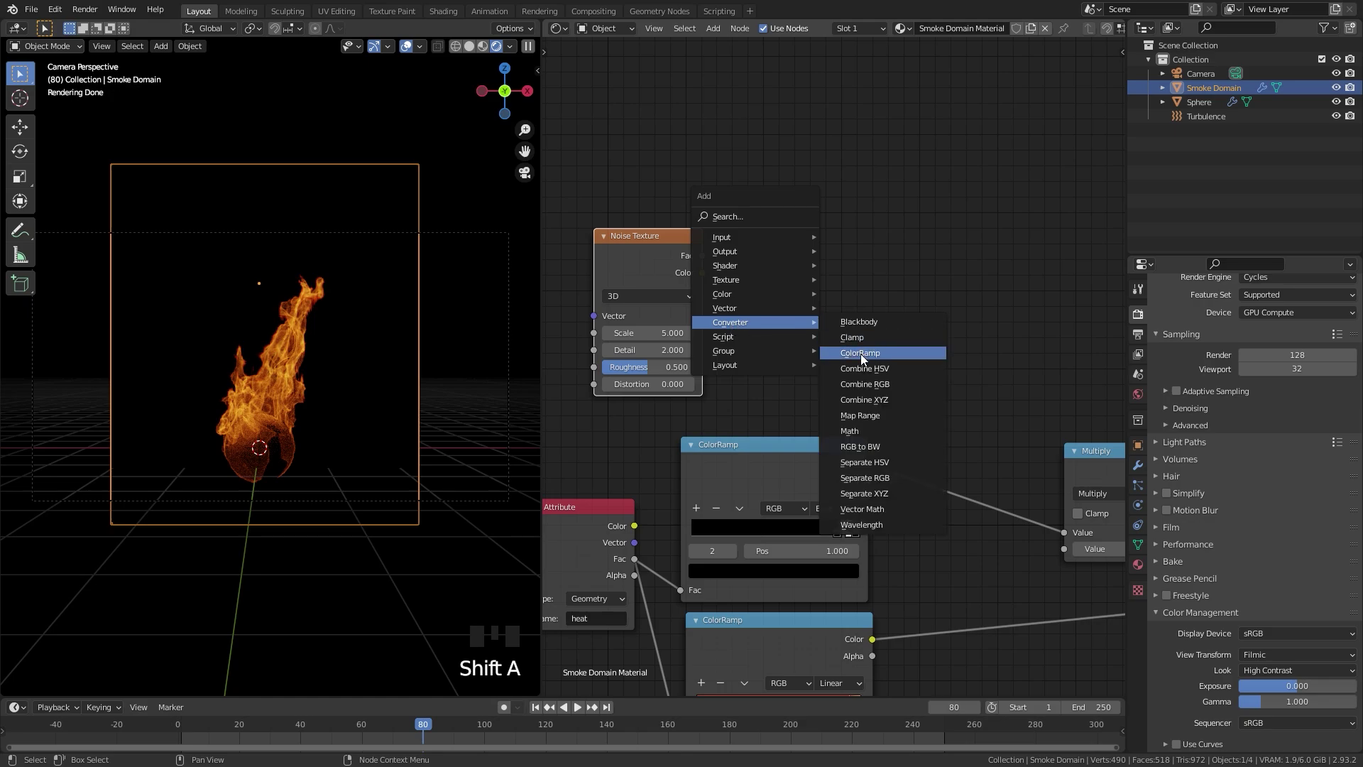
middle_click(925, 328)
left_click(804, 391)
scroll("down", 3)
Duplicate the existing Multiply node to insert a second Multiply before it
key("g")
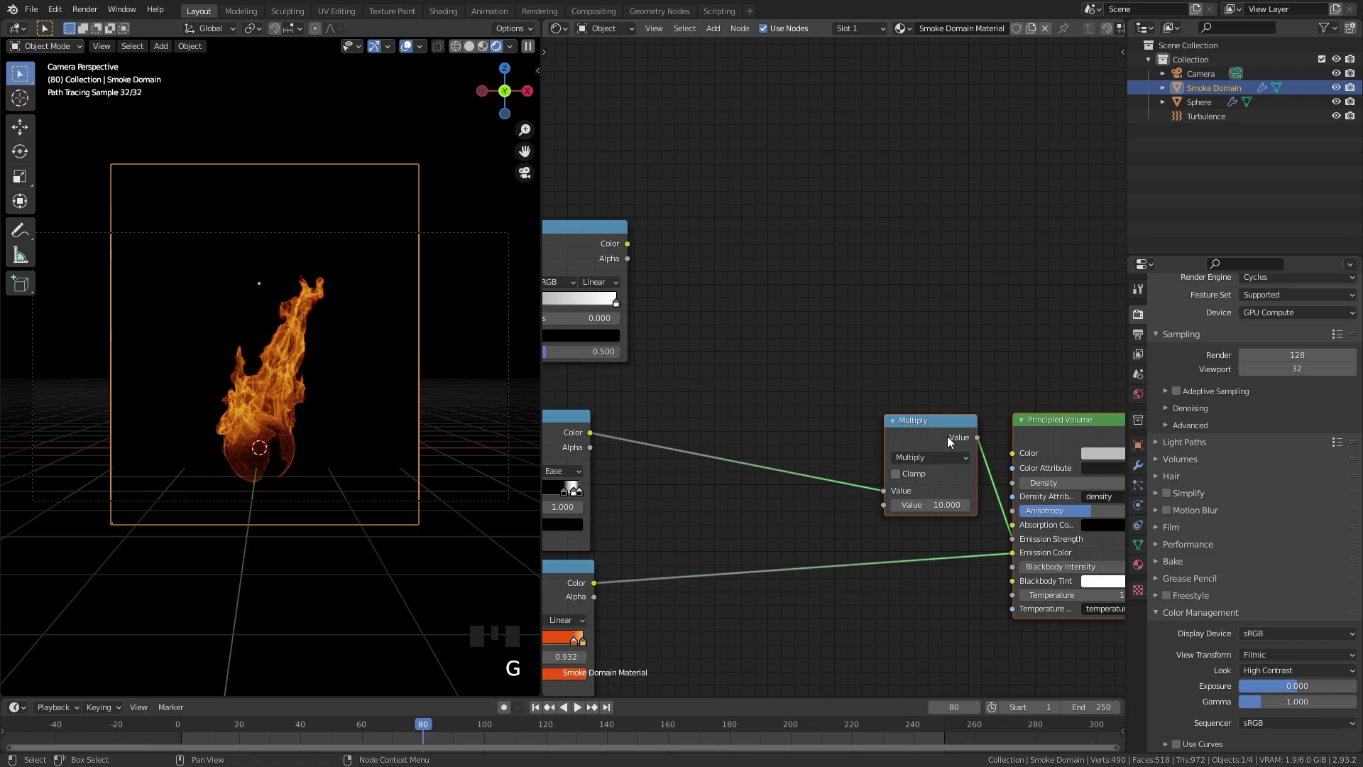
left_click(931, 429)
left_click(911, 437)
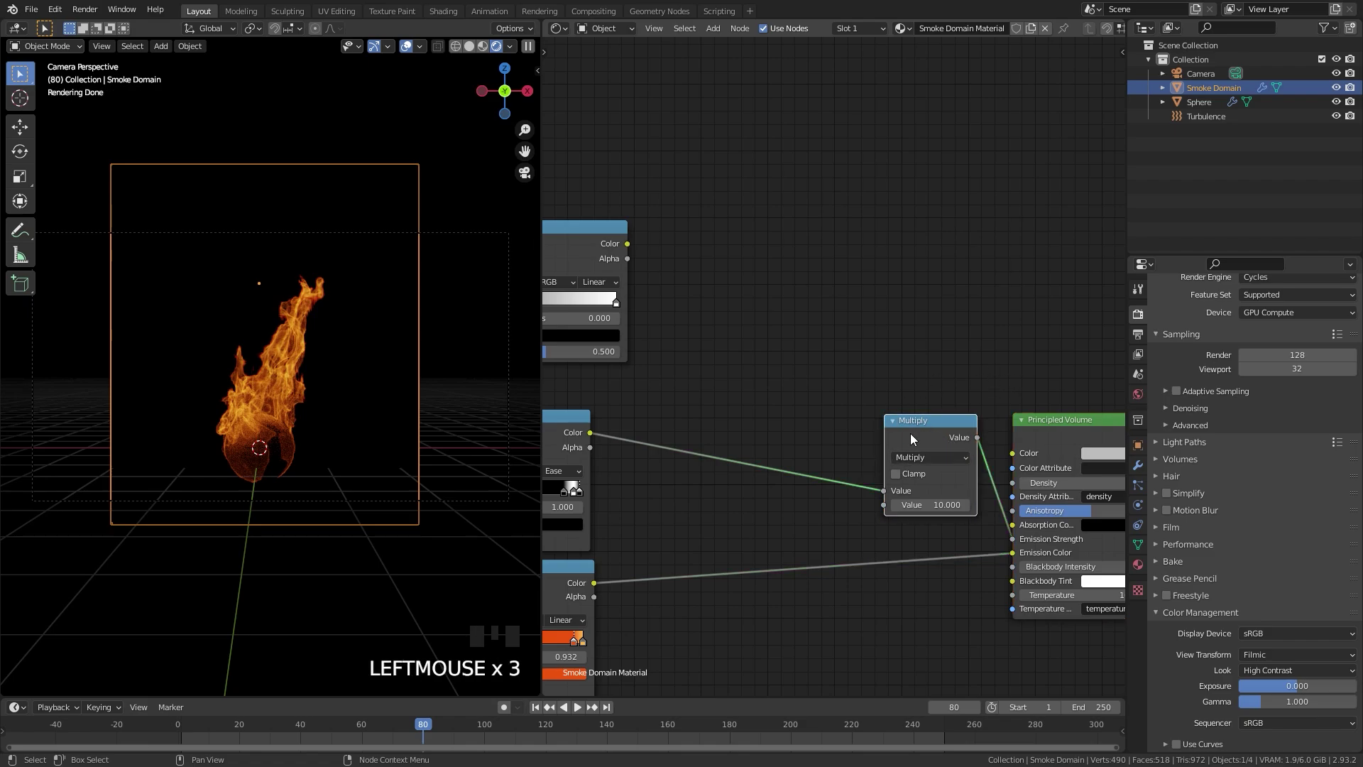
key("shift+d")
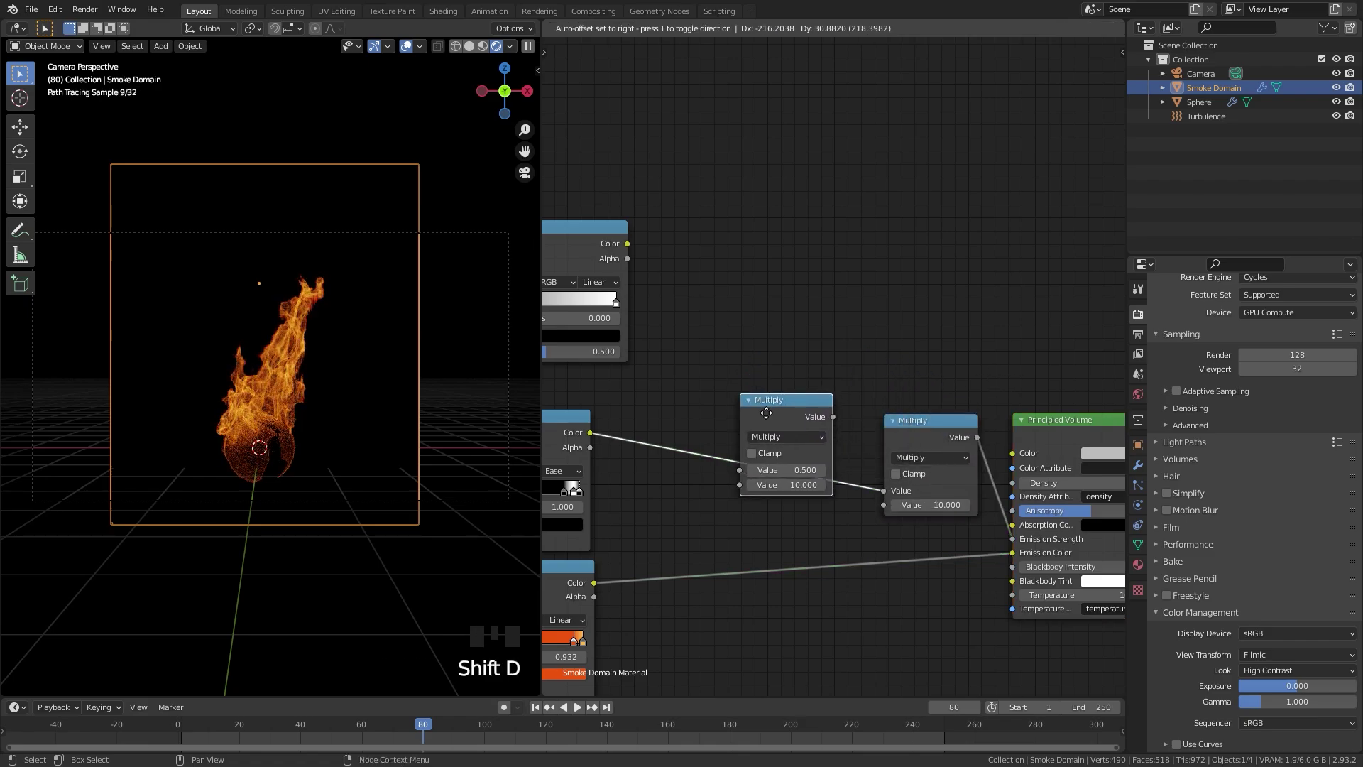